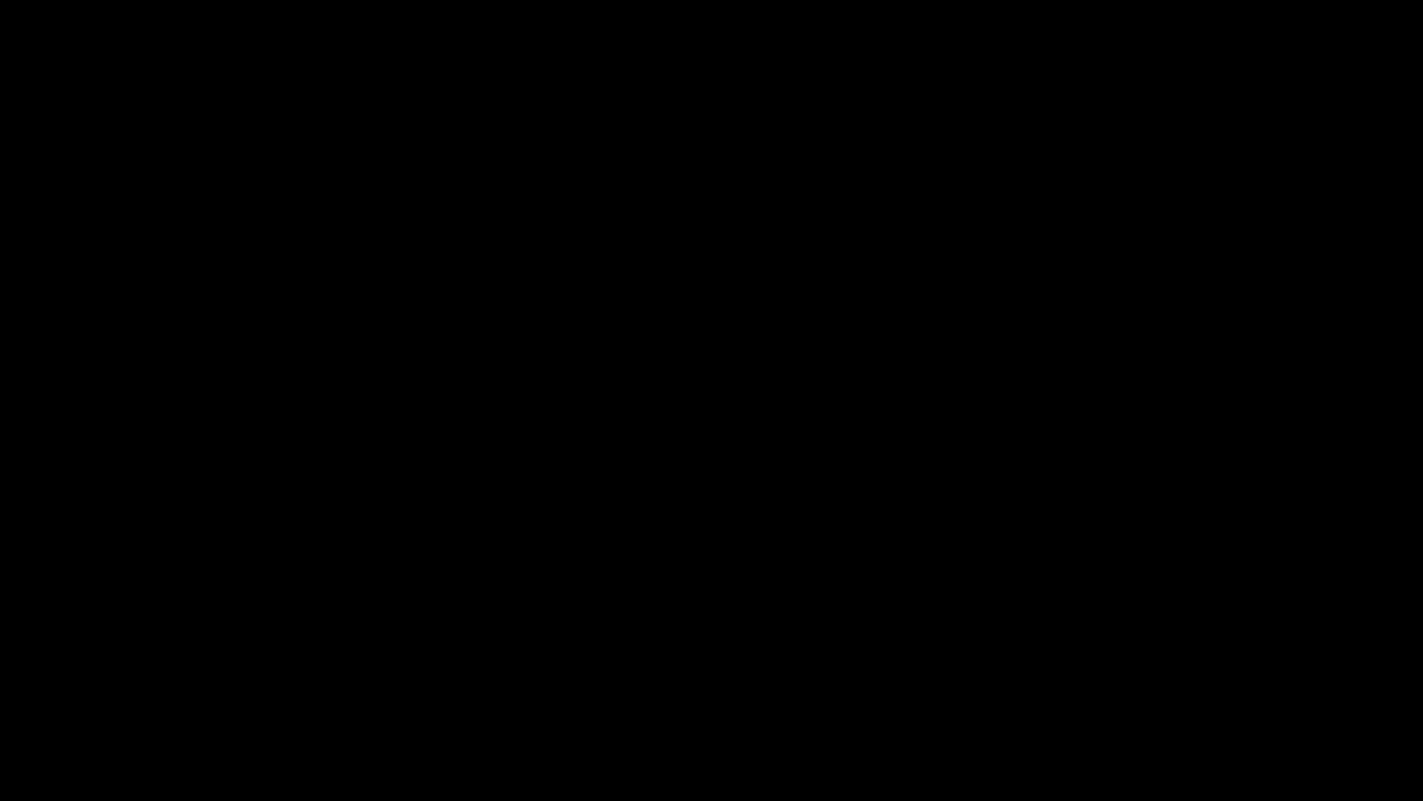
# Step: Try the script's reload and snap hotkeys, then snap the VS Code window onto the right half
pyautogui.press('ctrl+alt+r')
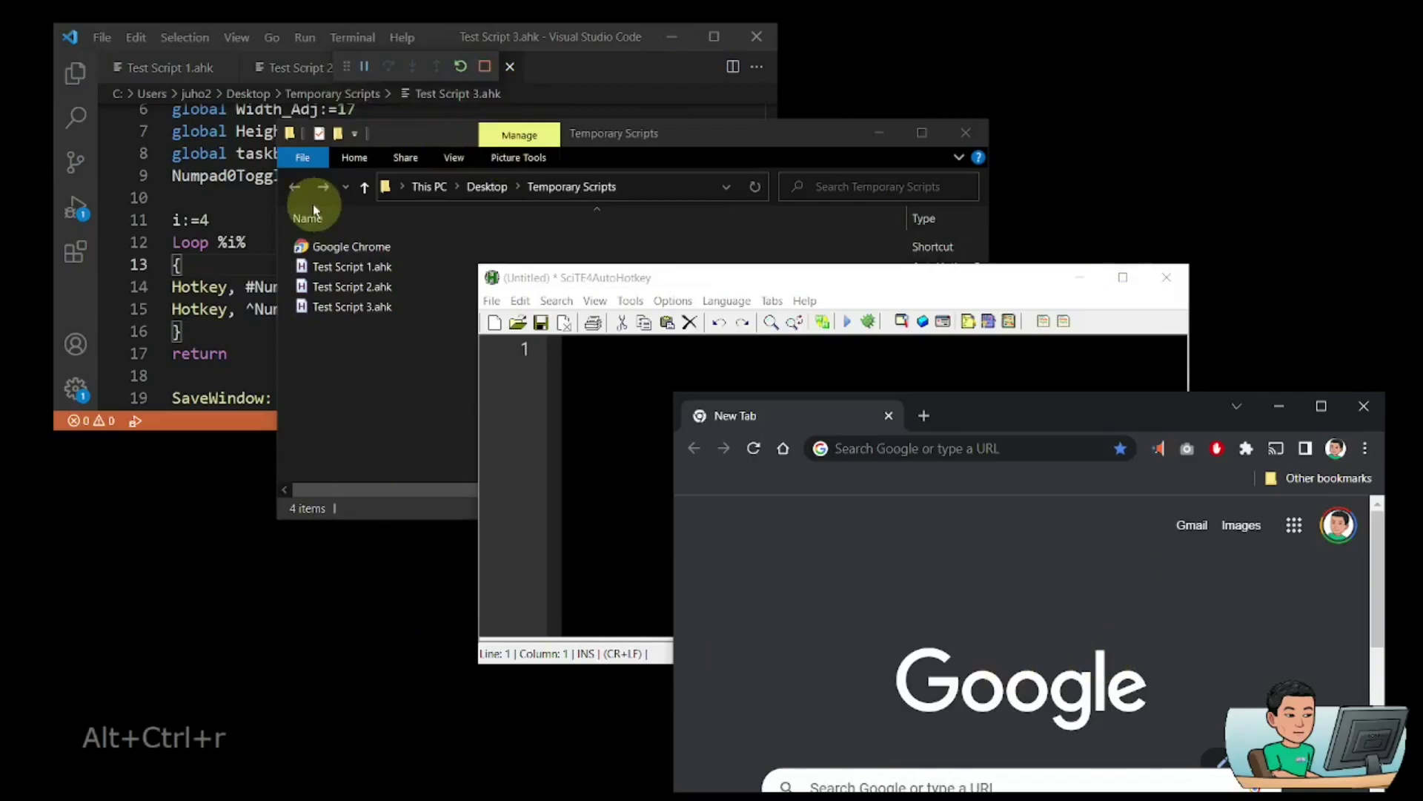
pyautogui.press('ctrl+KP_0')
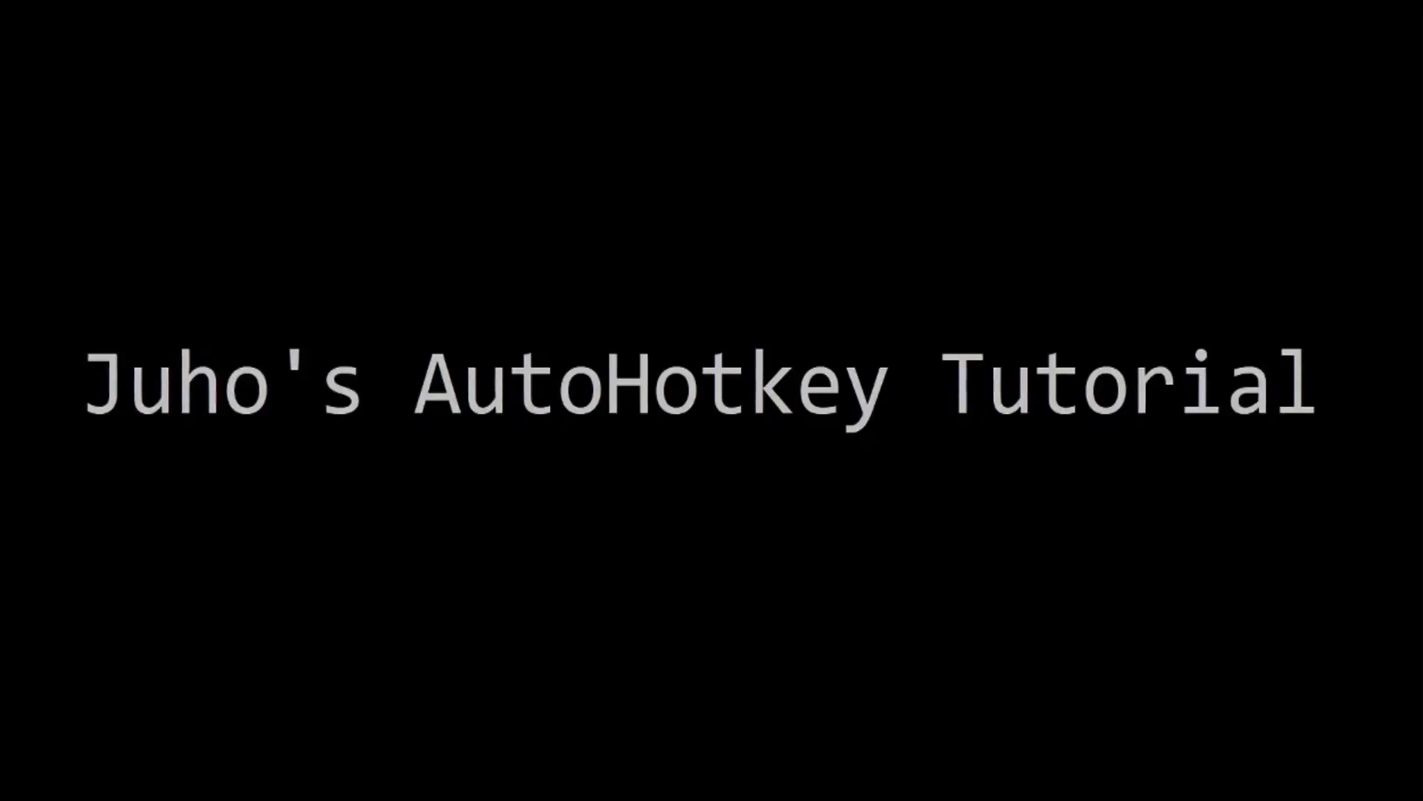
pyautogui.press('ctrl+alt+r')
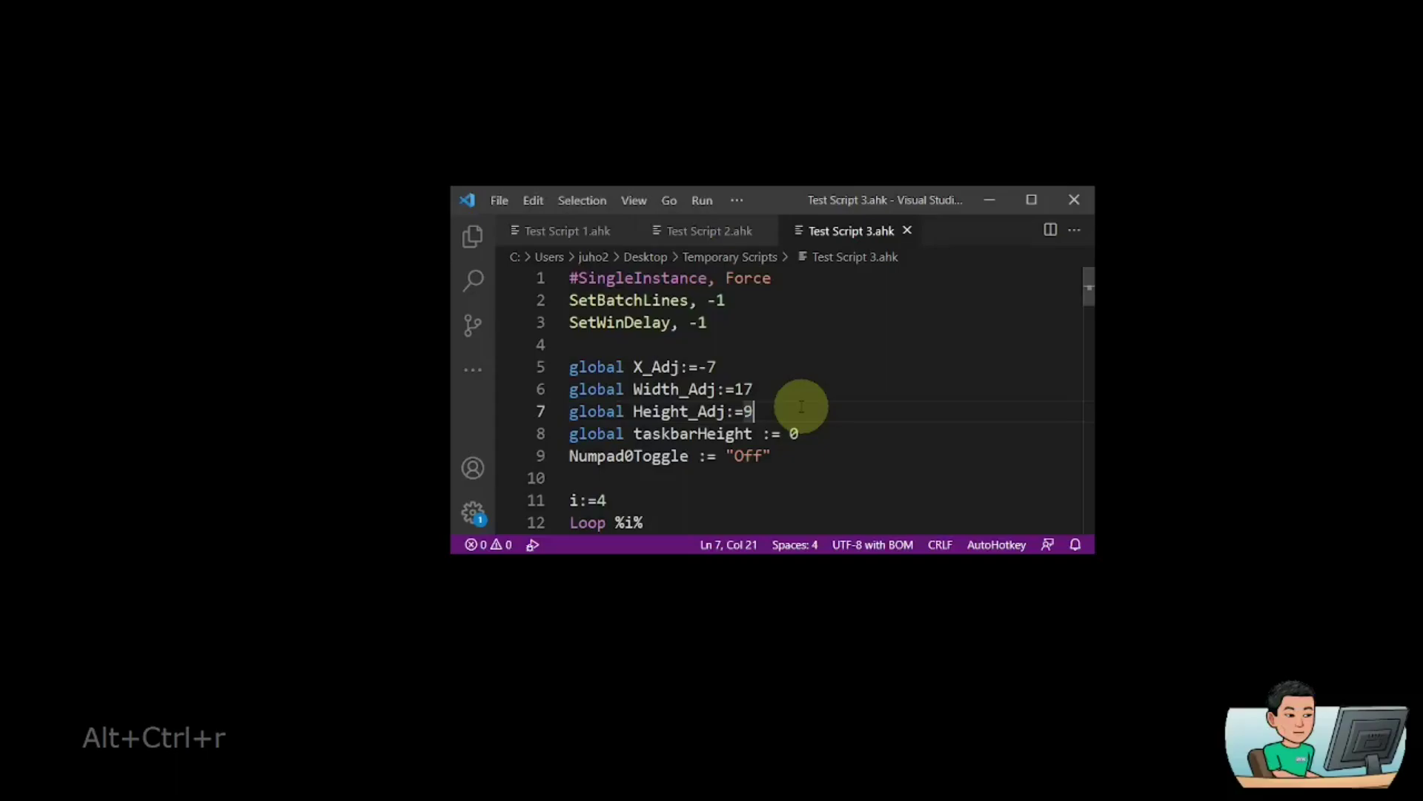
pyautogui.press('super+Left')
pyautogui.press('super+Right')
pyautogui.press('super+Right')
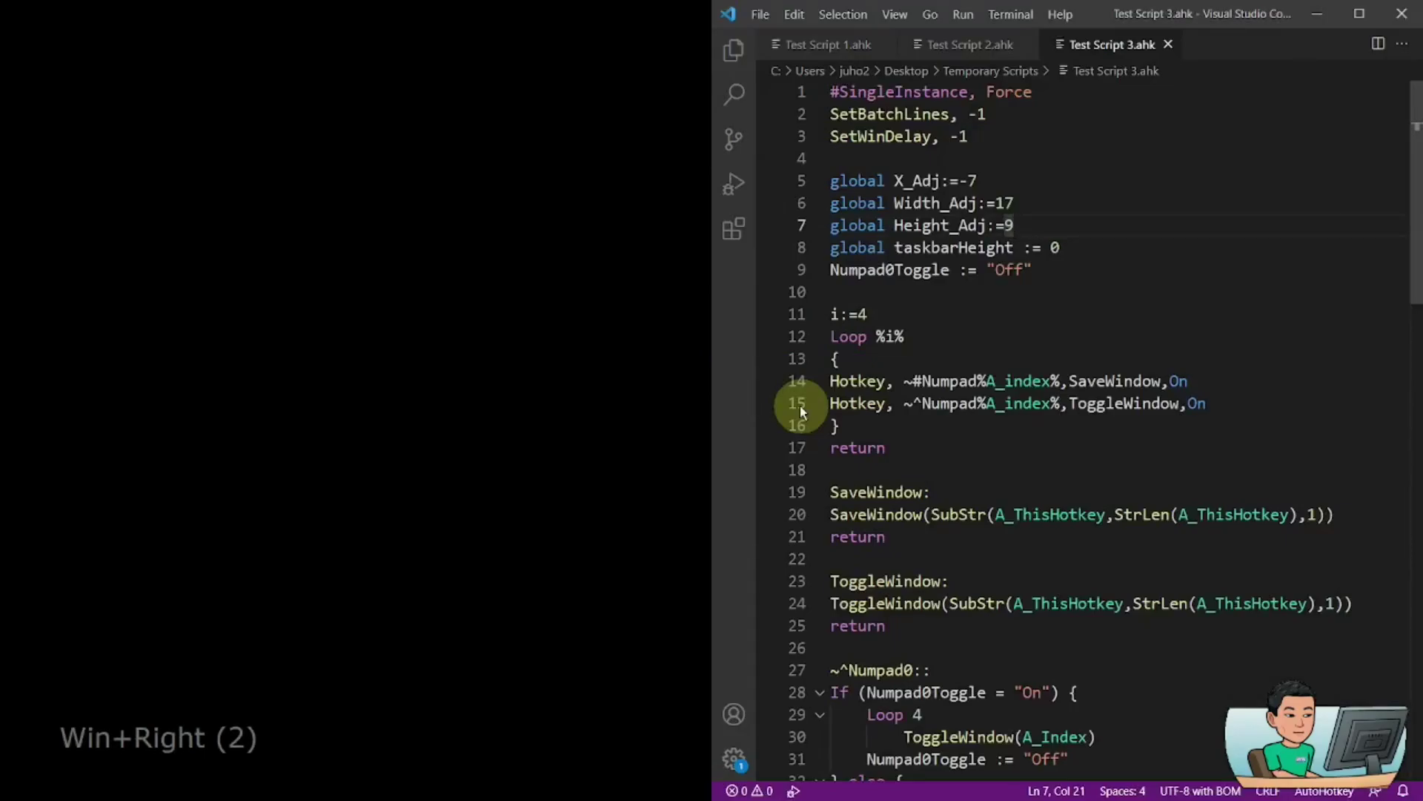
# Step: Move the VS Code window through the bottom-right and bottom-left corners back toward the upper left
pyautogui.press('super+Down')
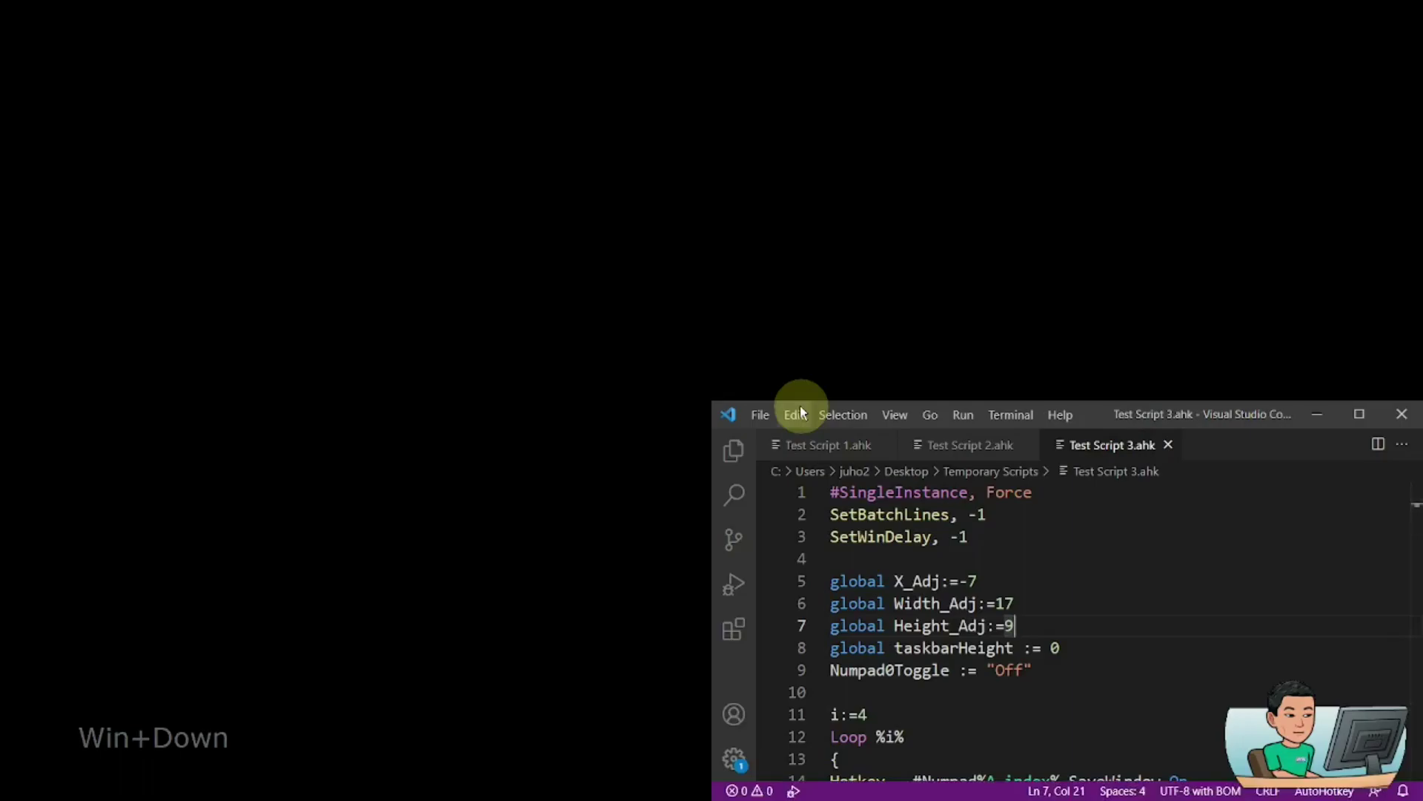
pyautogui.press('super+Up')
pyautogui.press('super+Up')
pyautogui.press('super+Left')
pyautogui.press('super+Down')
pyautogui.press('super+Down')
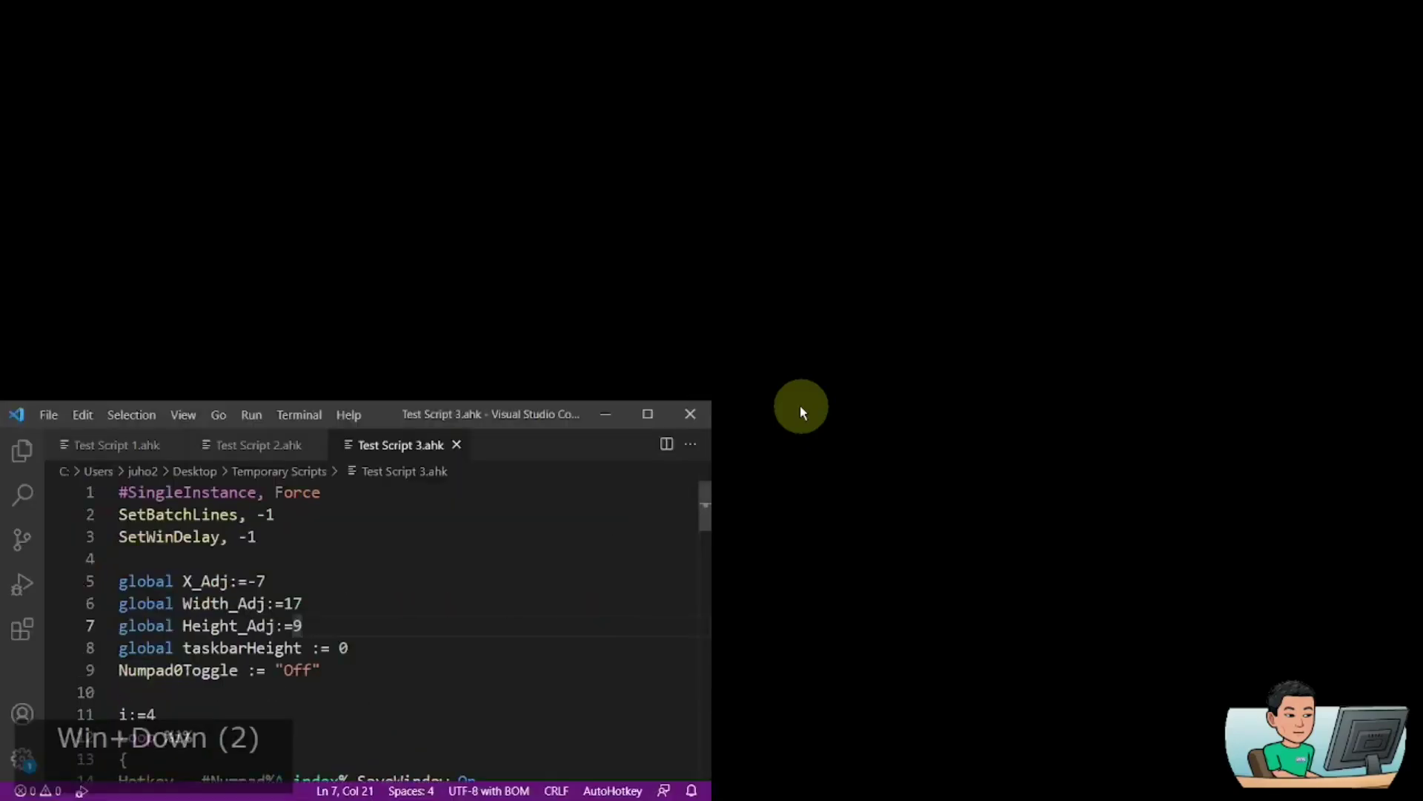
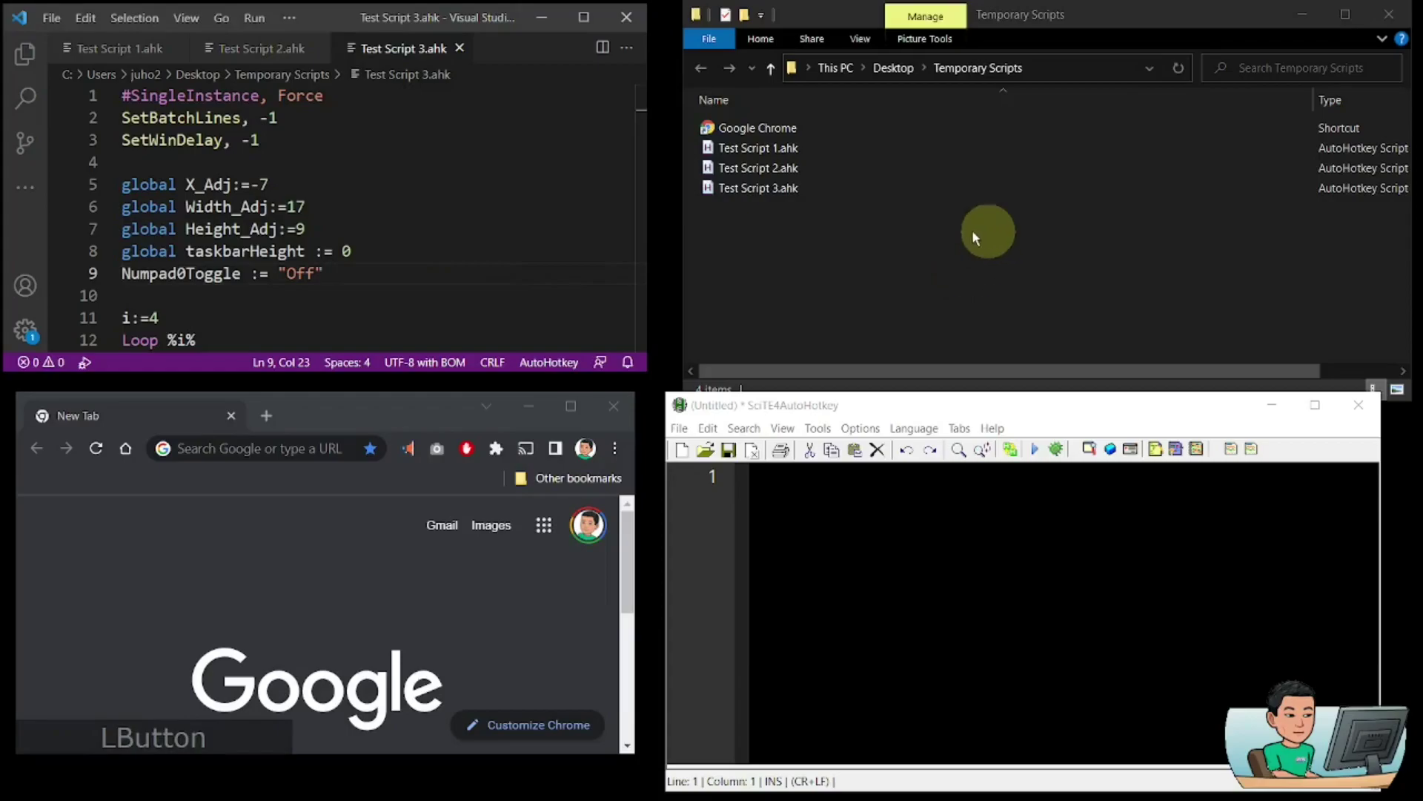
# Step: Run the script with F5 and register VS Code and Explorer as target windows 1 and 2
pyautogui.press('F5')
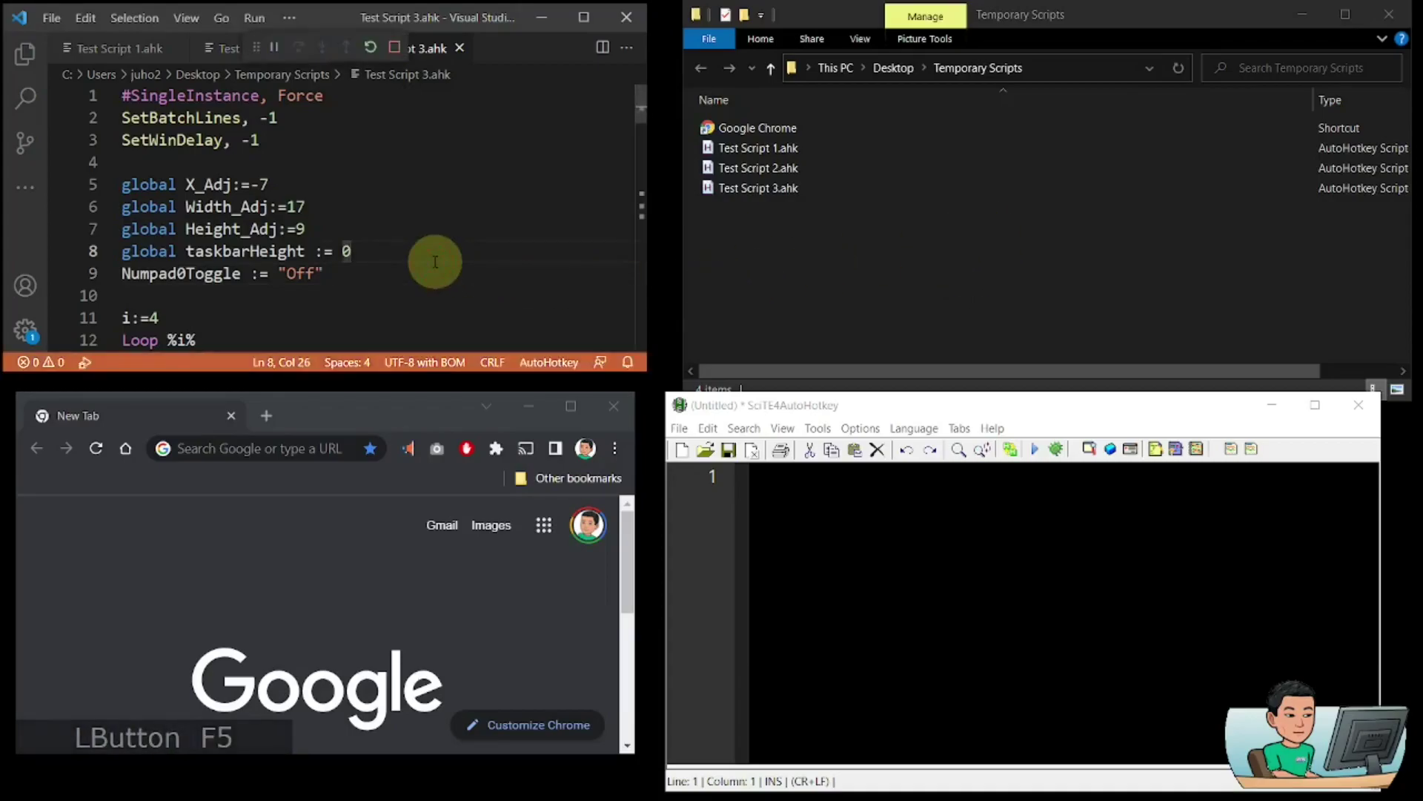
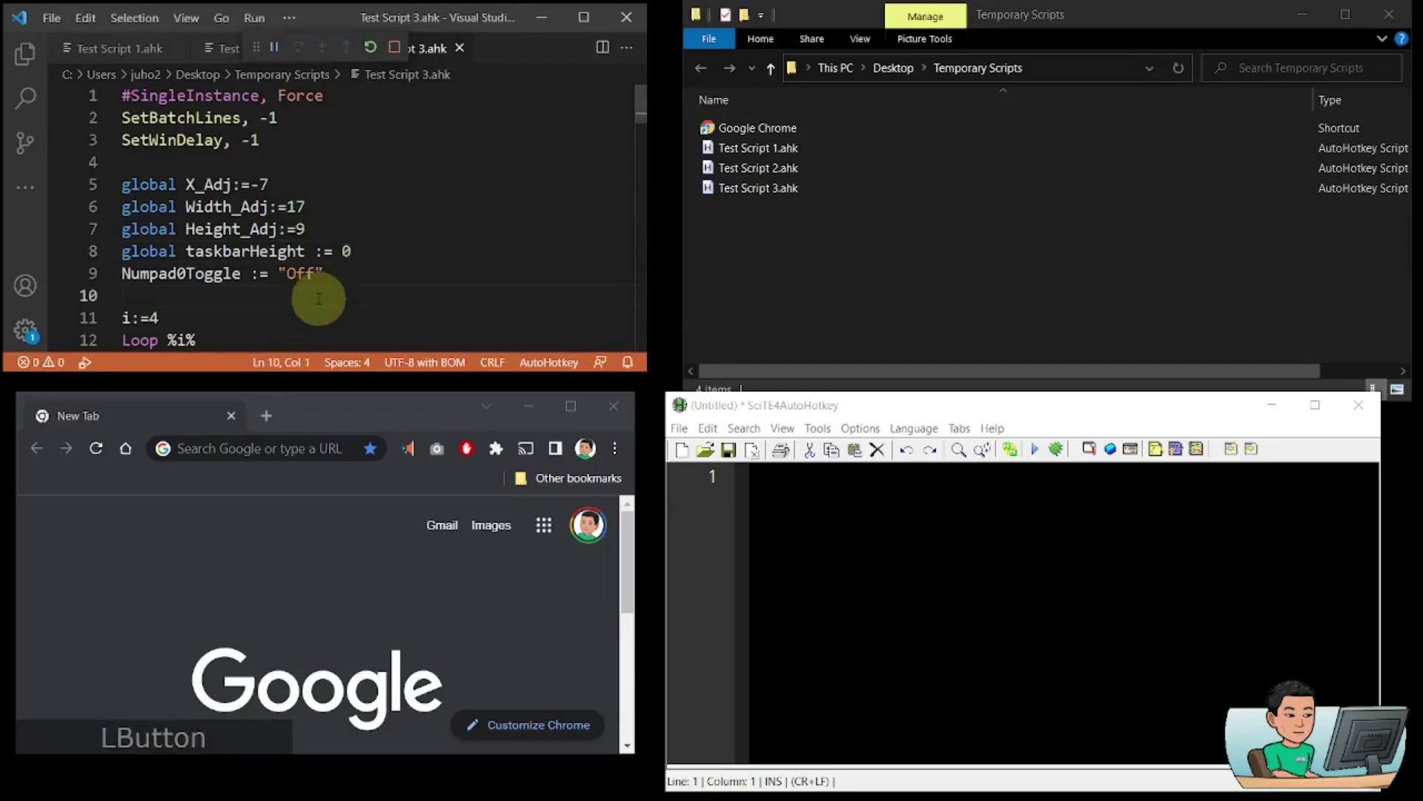
pyautogui.press('super+KP_1')
pyautogui.press('BackSpace')
pyautogui.click(948, 272)
pyautogui.press('super+KP_2')
# Step: Register SciTE and Chrome as targets 3 and 4, then tile all four windows into screen quarters
pyautogui.click(366, 580)
pyautogui.press('super+KP_3')
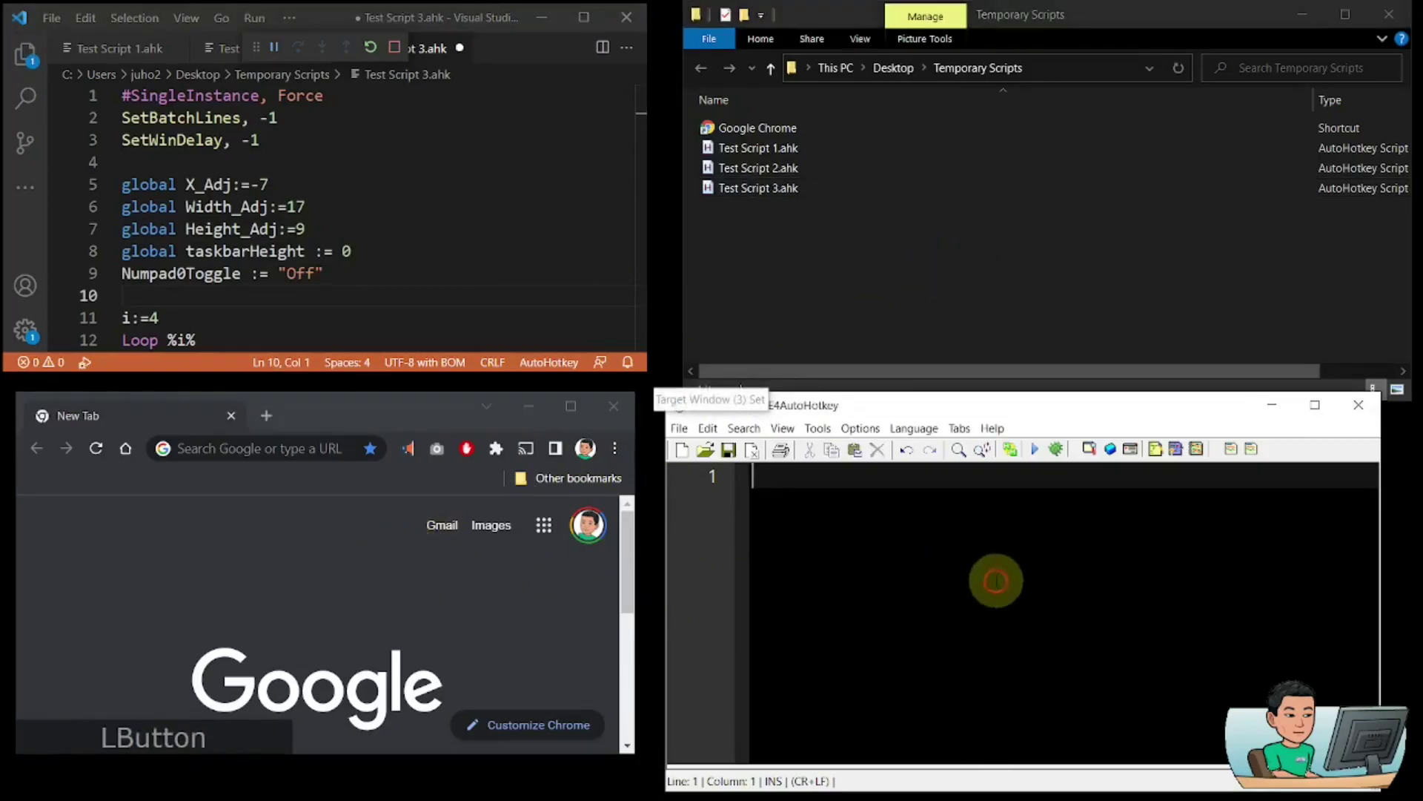
pyautogui.press('super+KP_4')
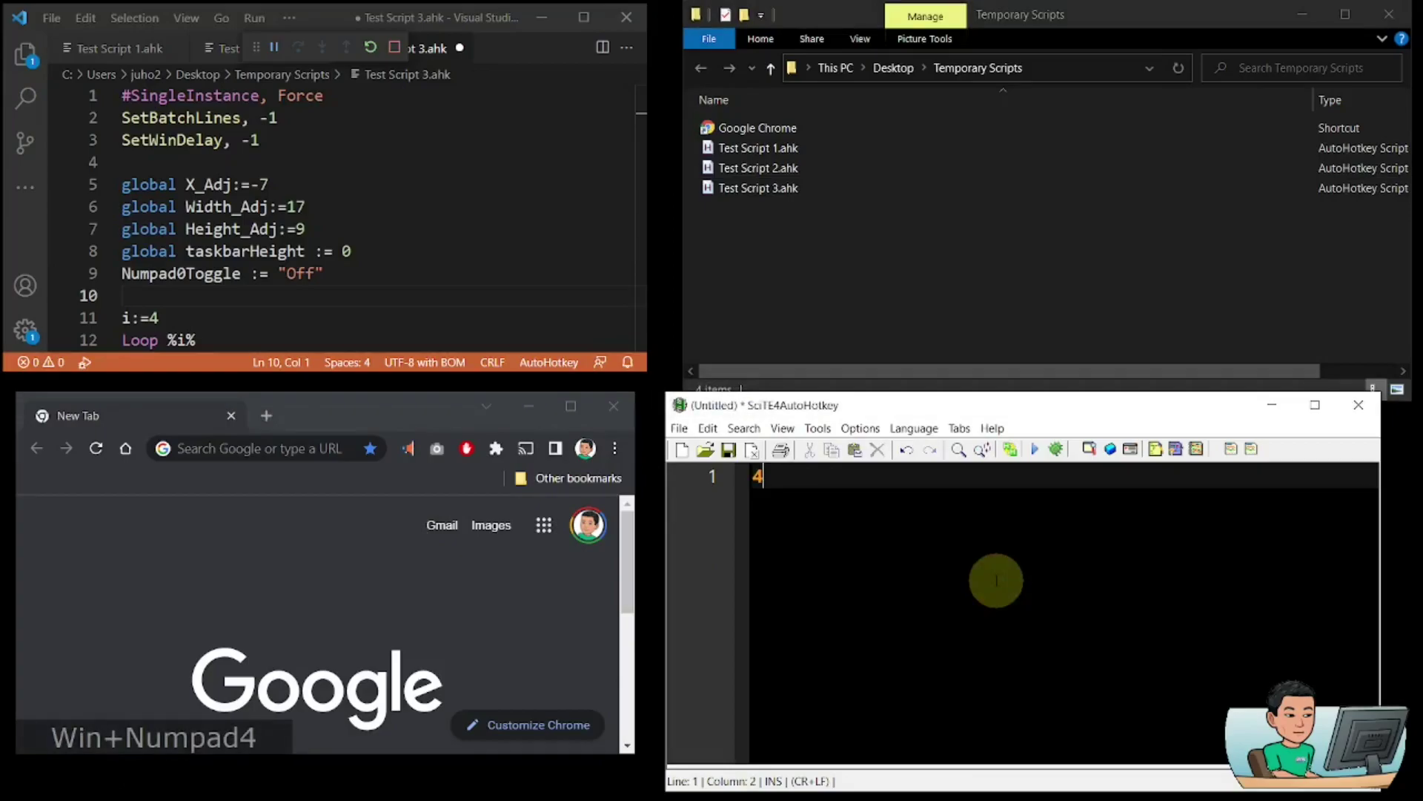
pyautogui.press('ctrl+KP_0')
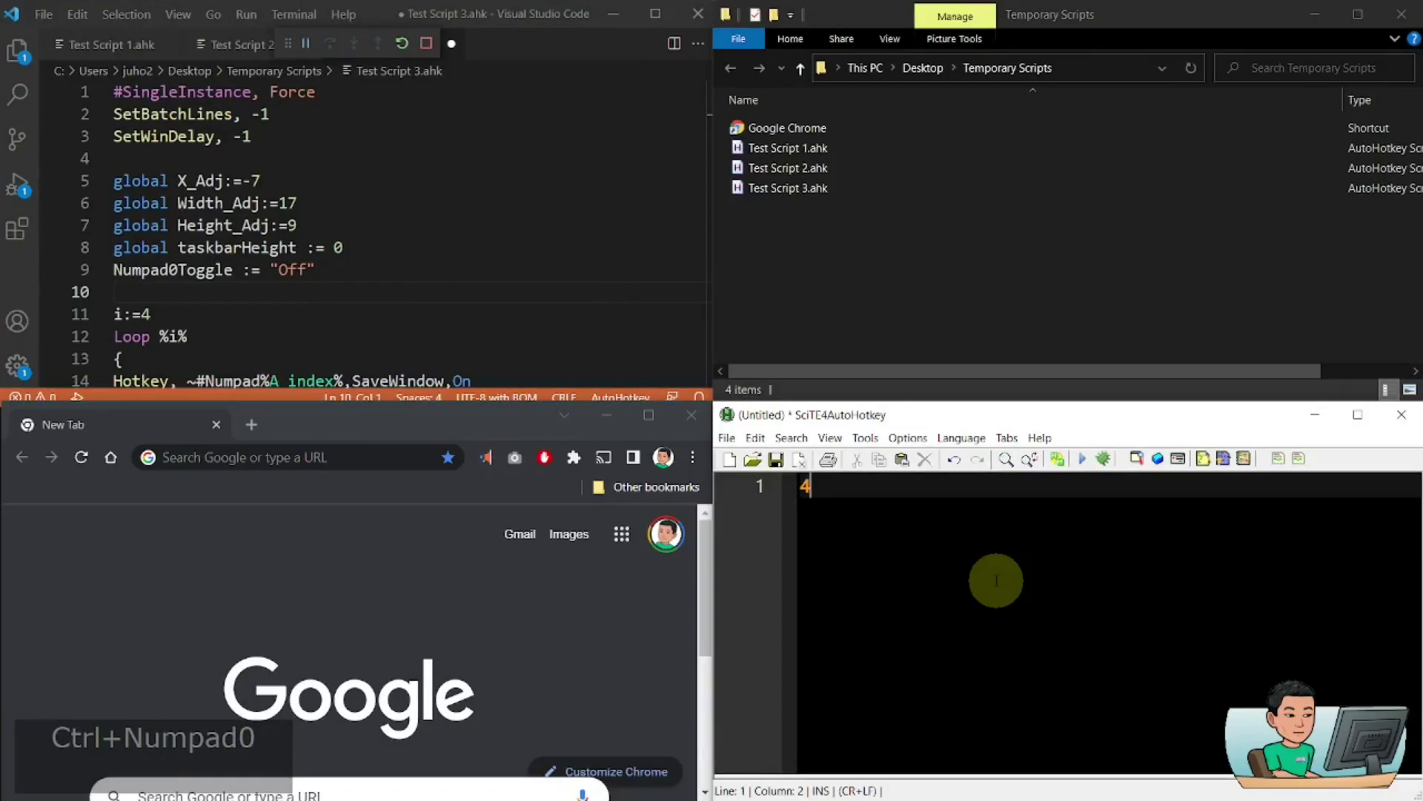
# Step: Reveal the taskbar along the screen bottom to check how the tiled windows overlap it
pyautogui.click(712, 766)
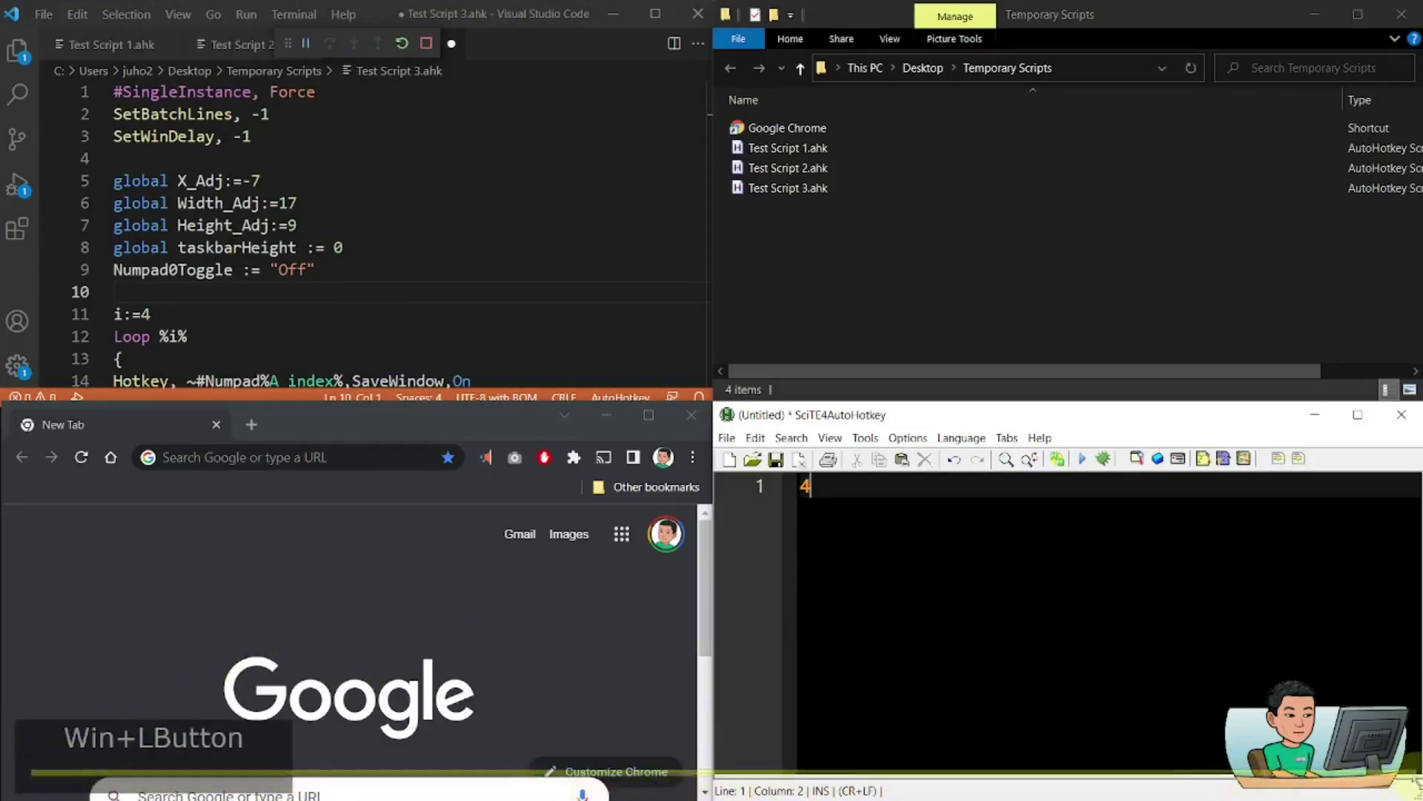
pyautogui.click(712, 766)
pyautogui.press('Escape')
pyautogui.click(711, 766)
pyautogui.click(712, 765)
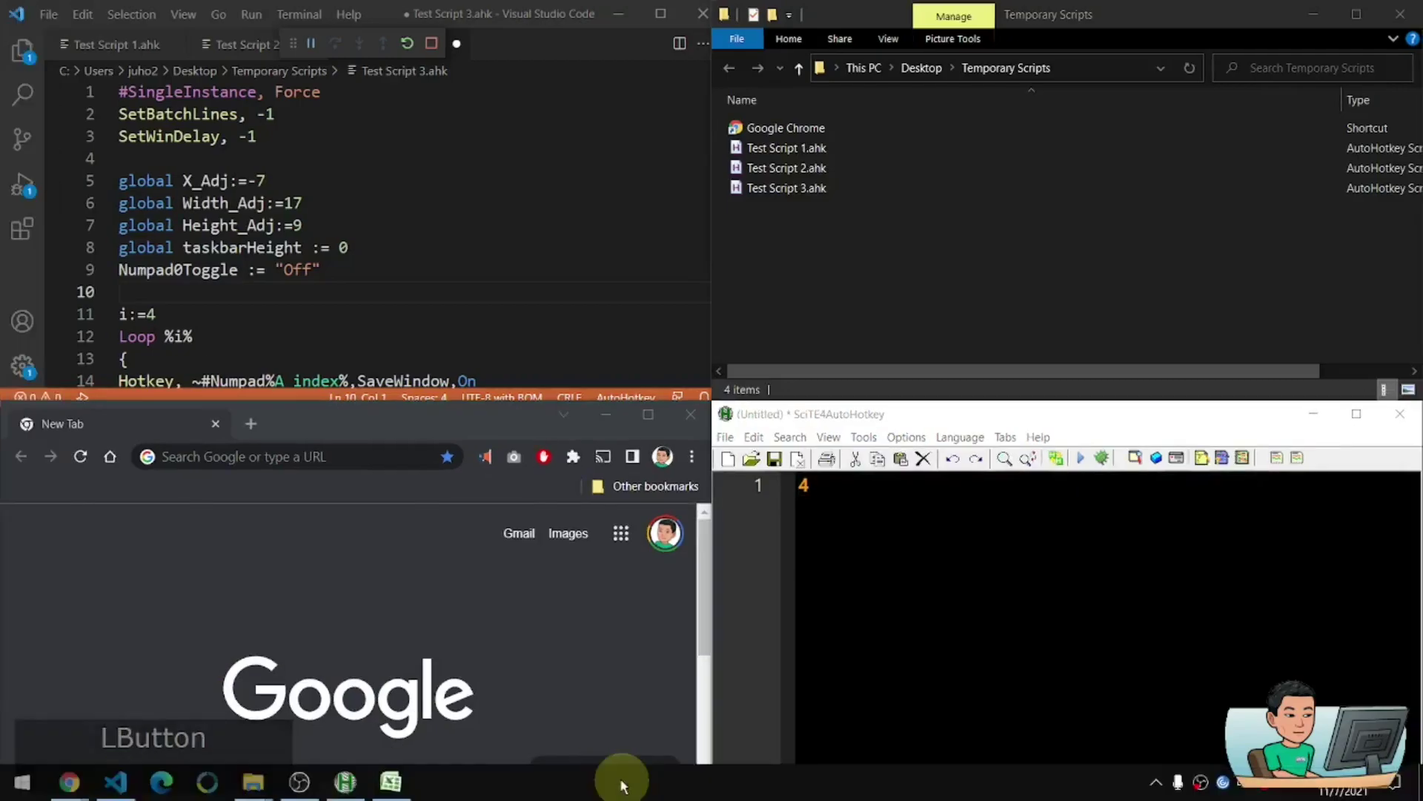
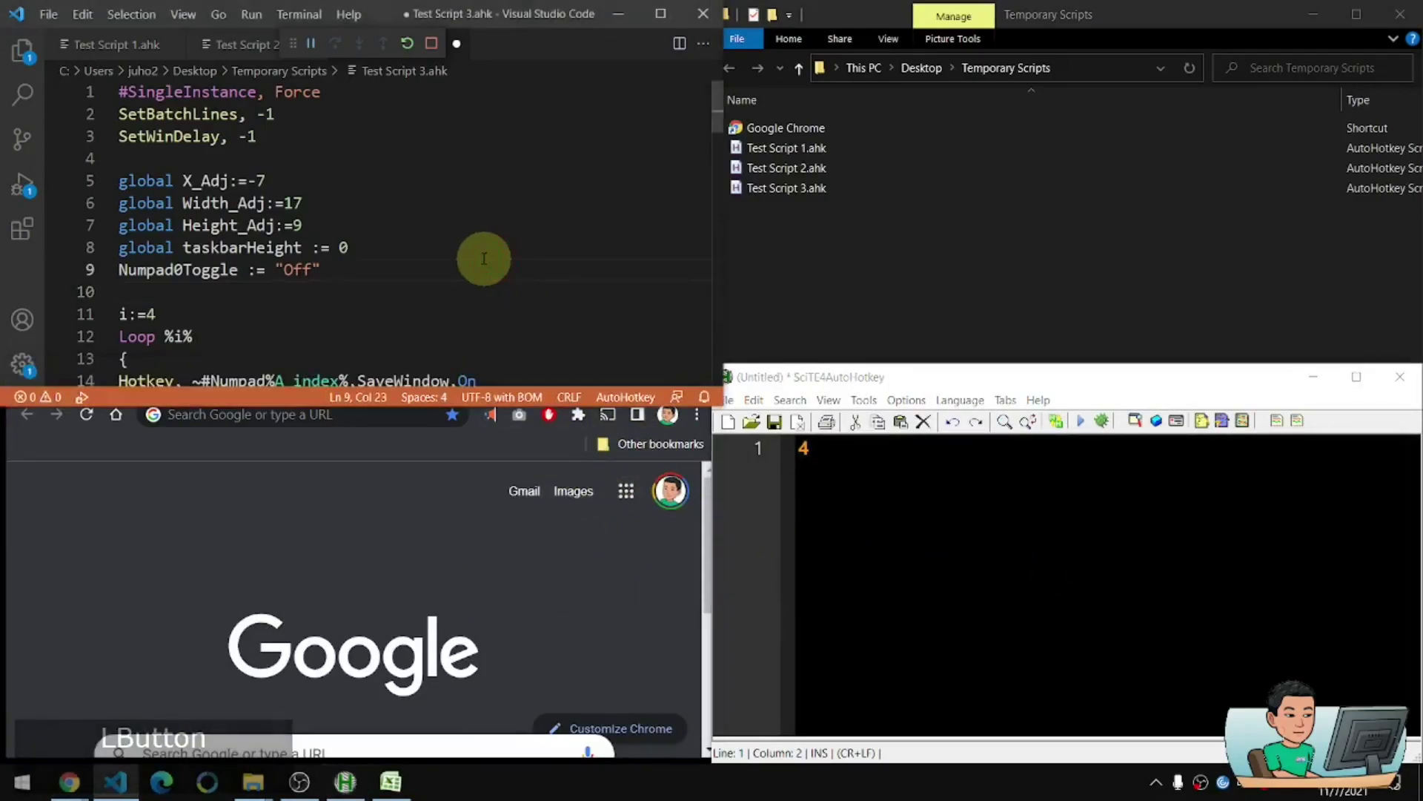
# Step: Re-snap the windows and change taskbarHeight on line 8 from 0 to 52
pyautogui.press('ctrl+KP_0')
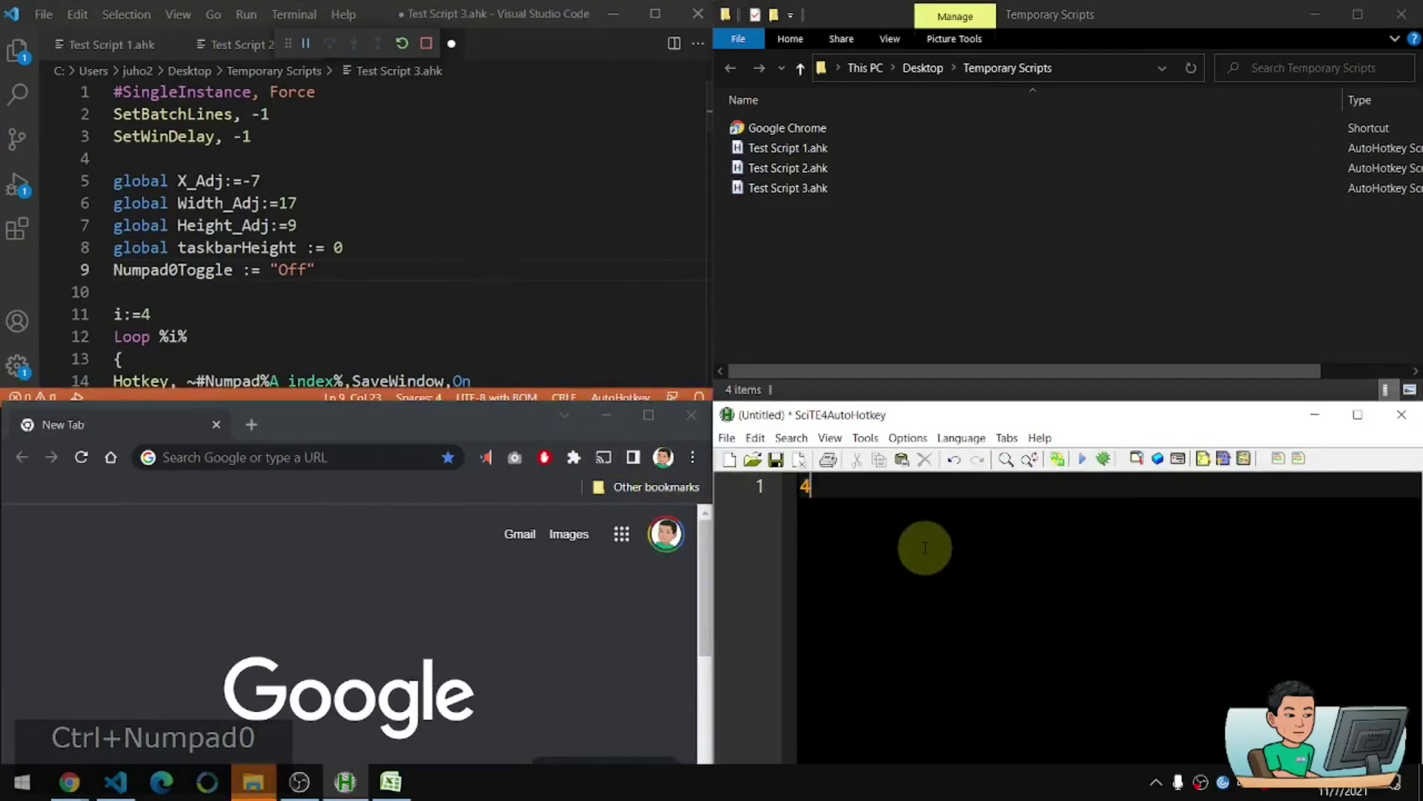
pyautogui.click(586, 706)
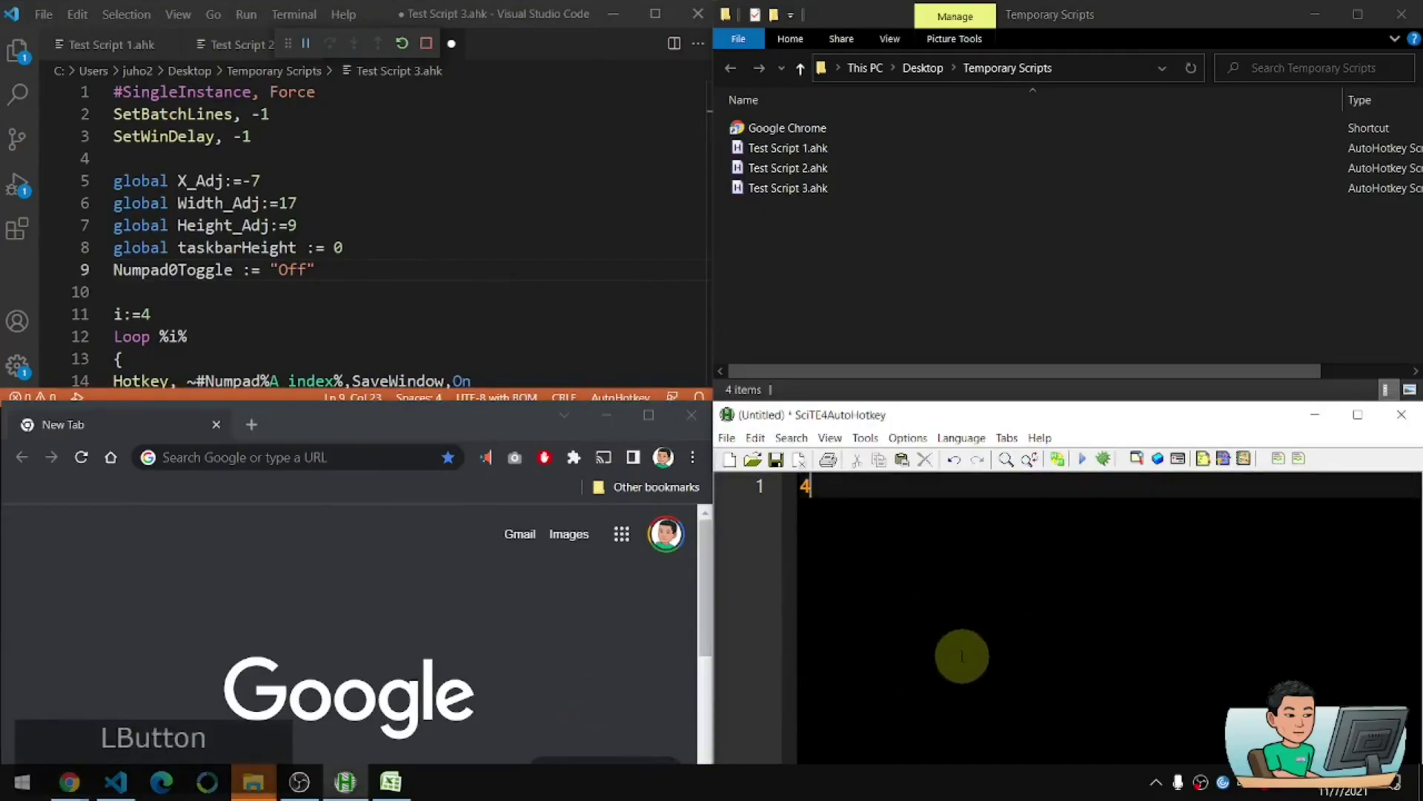
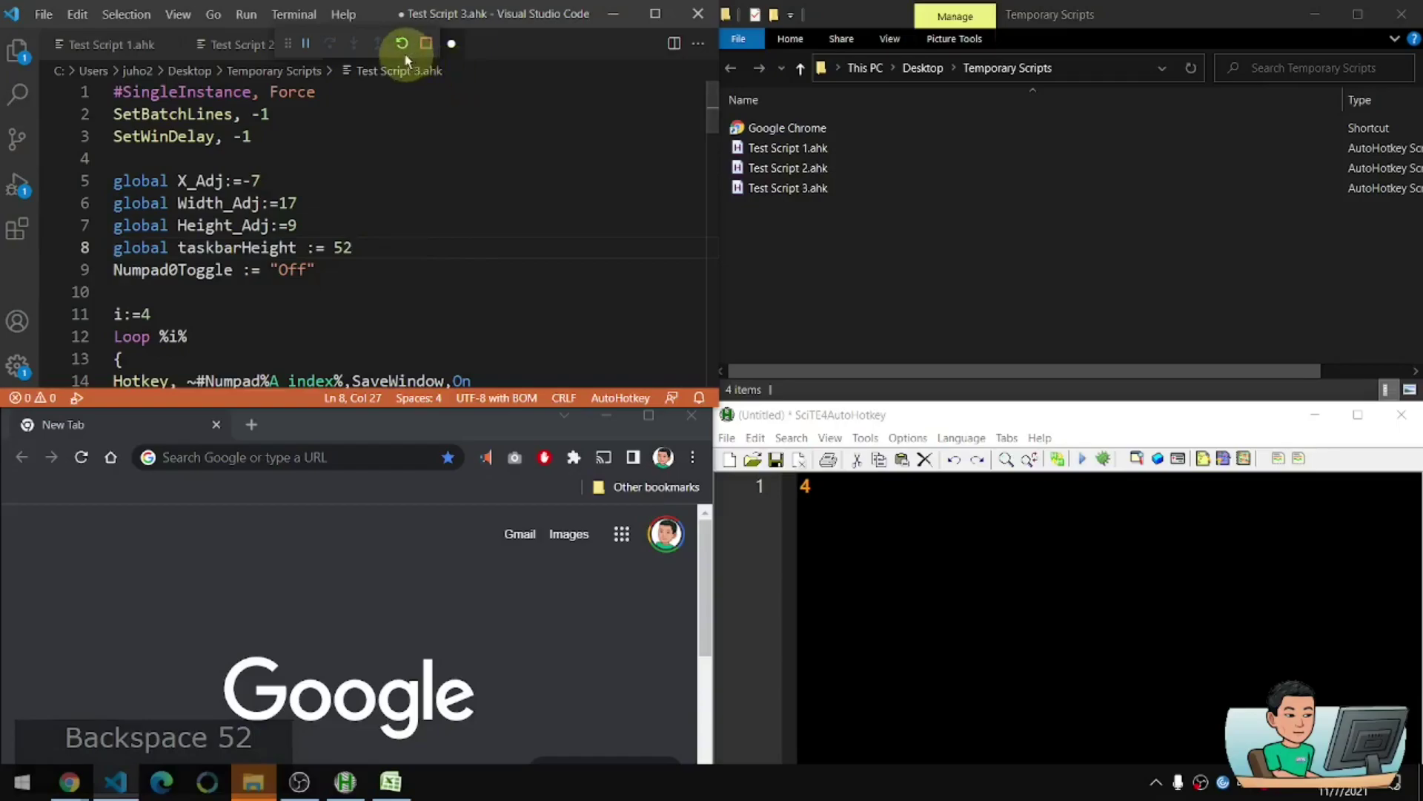
# Step: Re-register Explorer, Chrome, VS Code and SciTE as target windows 1–4 with Win+Numpad
pyautogui.click(410, 55)
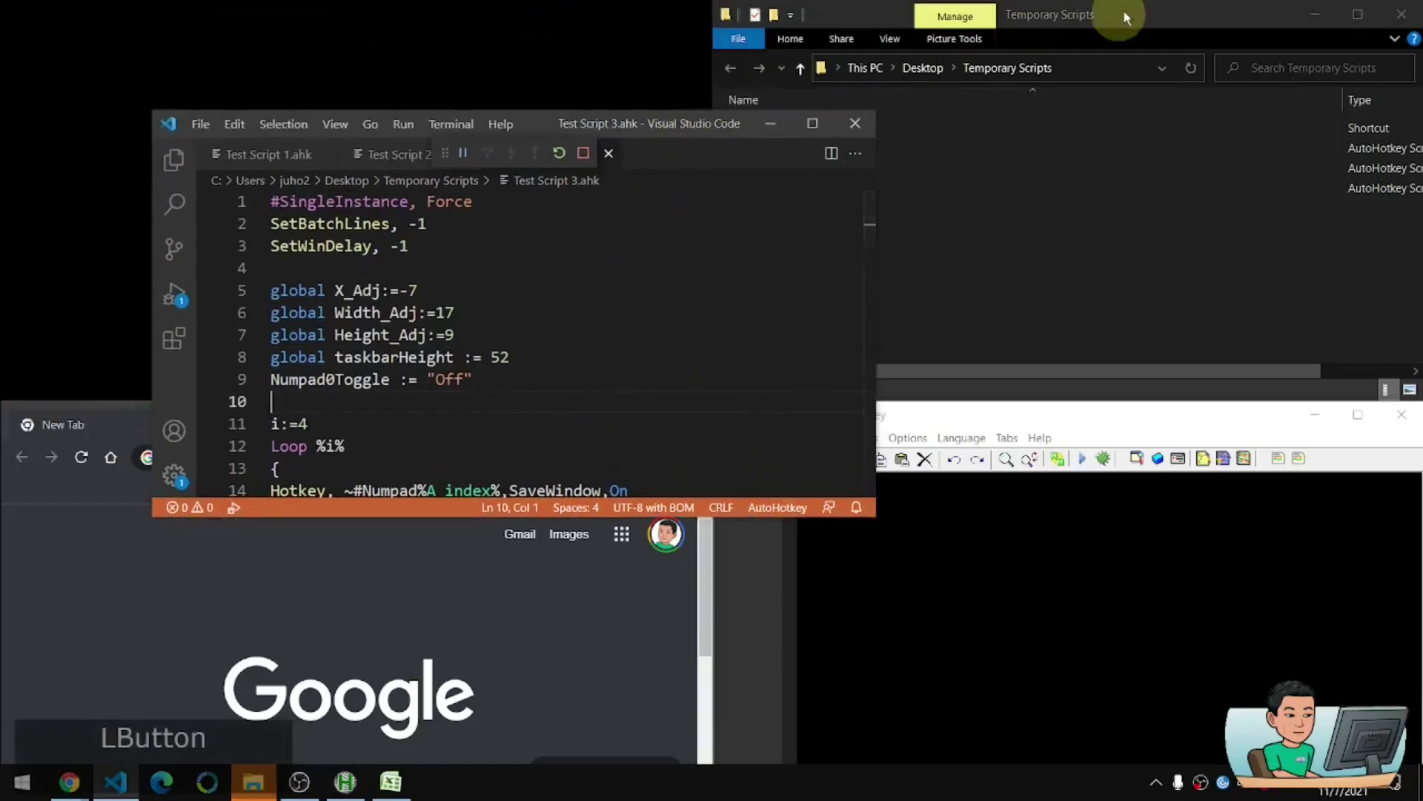
pyautogui.click(1128, 21)
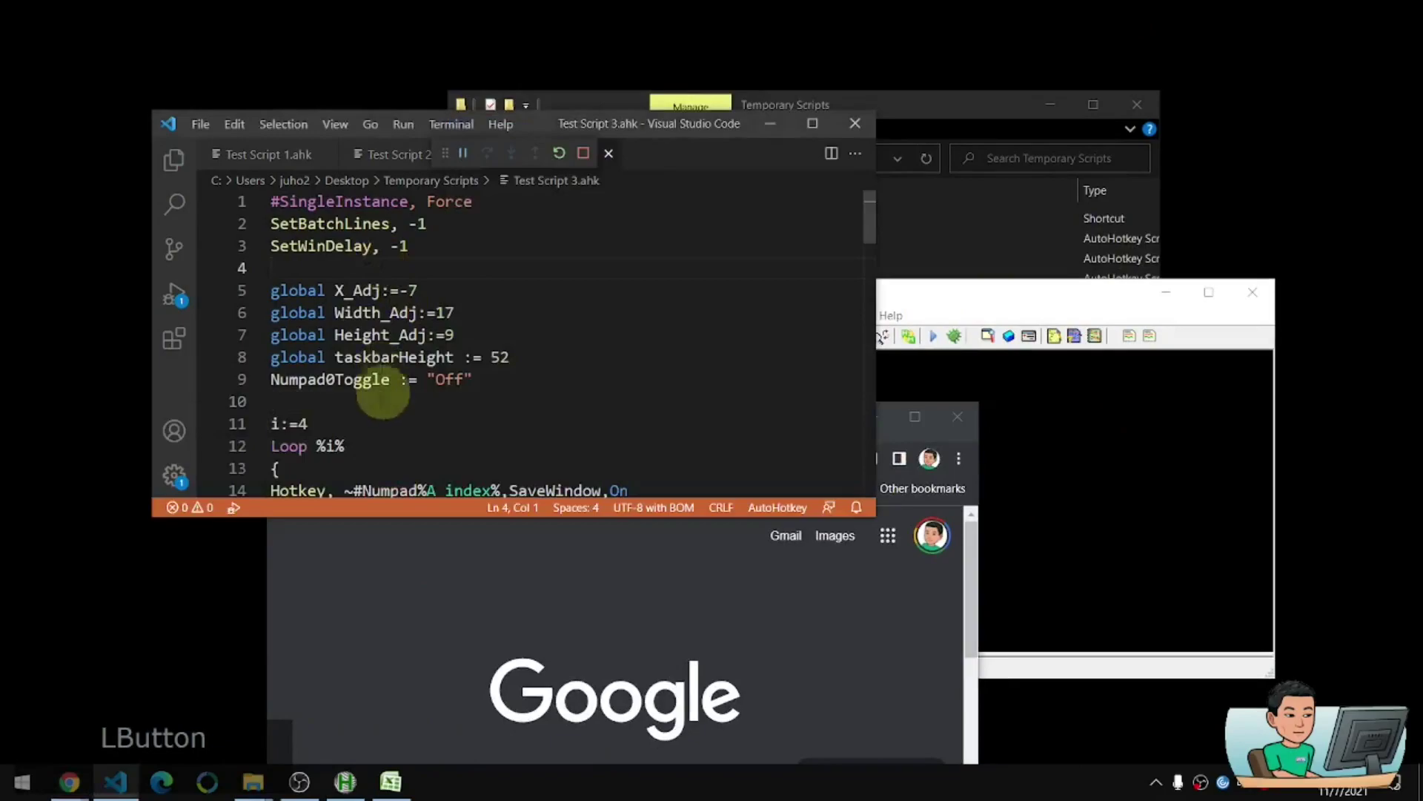
pyautogui.press('super+KP_1')
pyautogui.click(1028, 231)
pyautogui.press('super+KP_2')
pyautogui.click(738, 599)
pyautogui.press('super+KP_3')
pyautogui.click(845, 458)
pyautogui.press('super+KP_4')
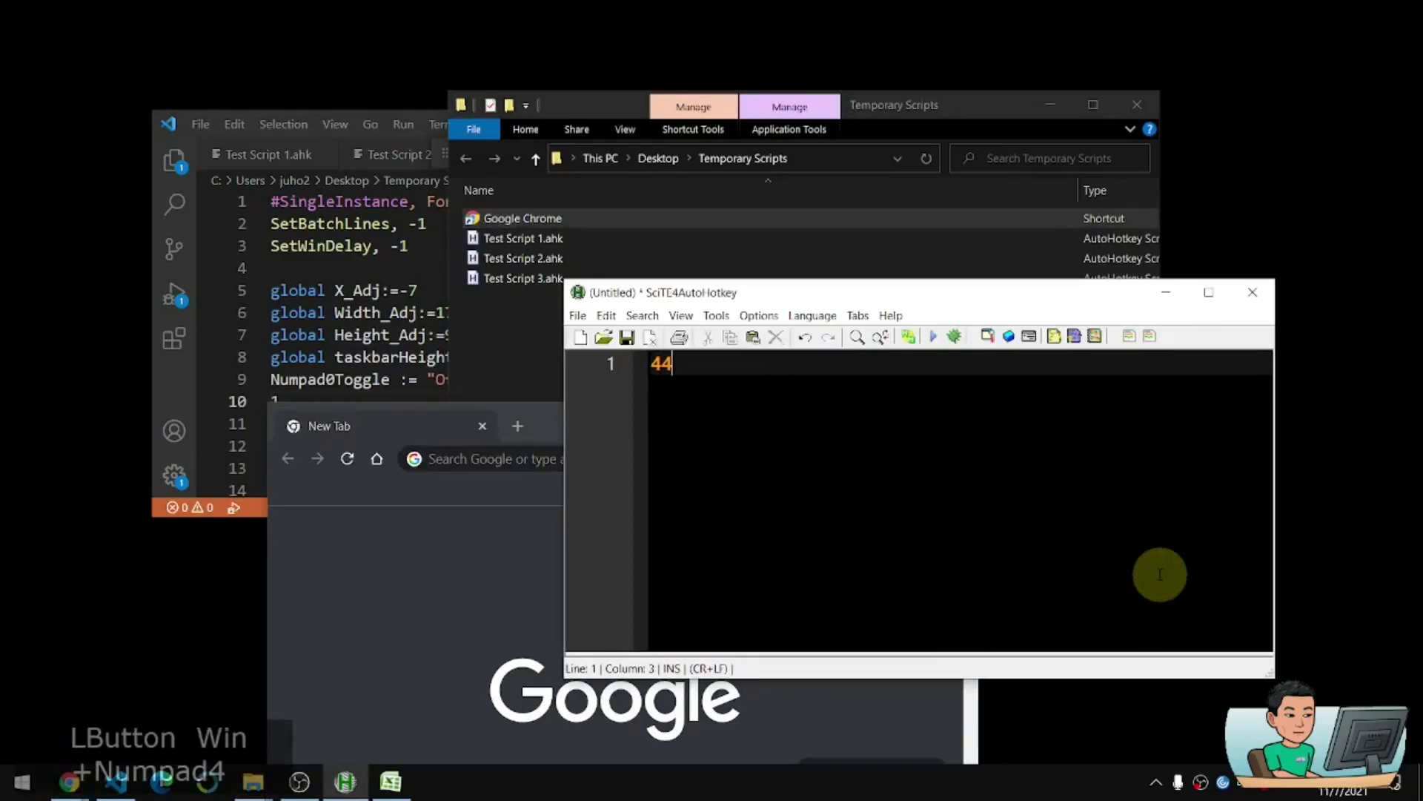
# Step: Snap all four windows into the corners with taskbarHeight 52 and return to the script
pyautogui.press('ctrl+KP_0')
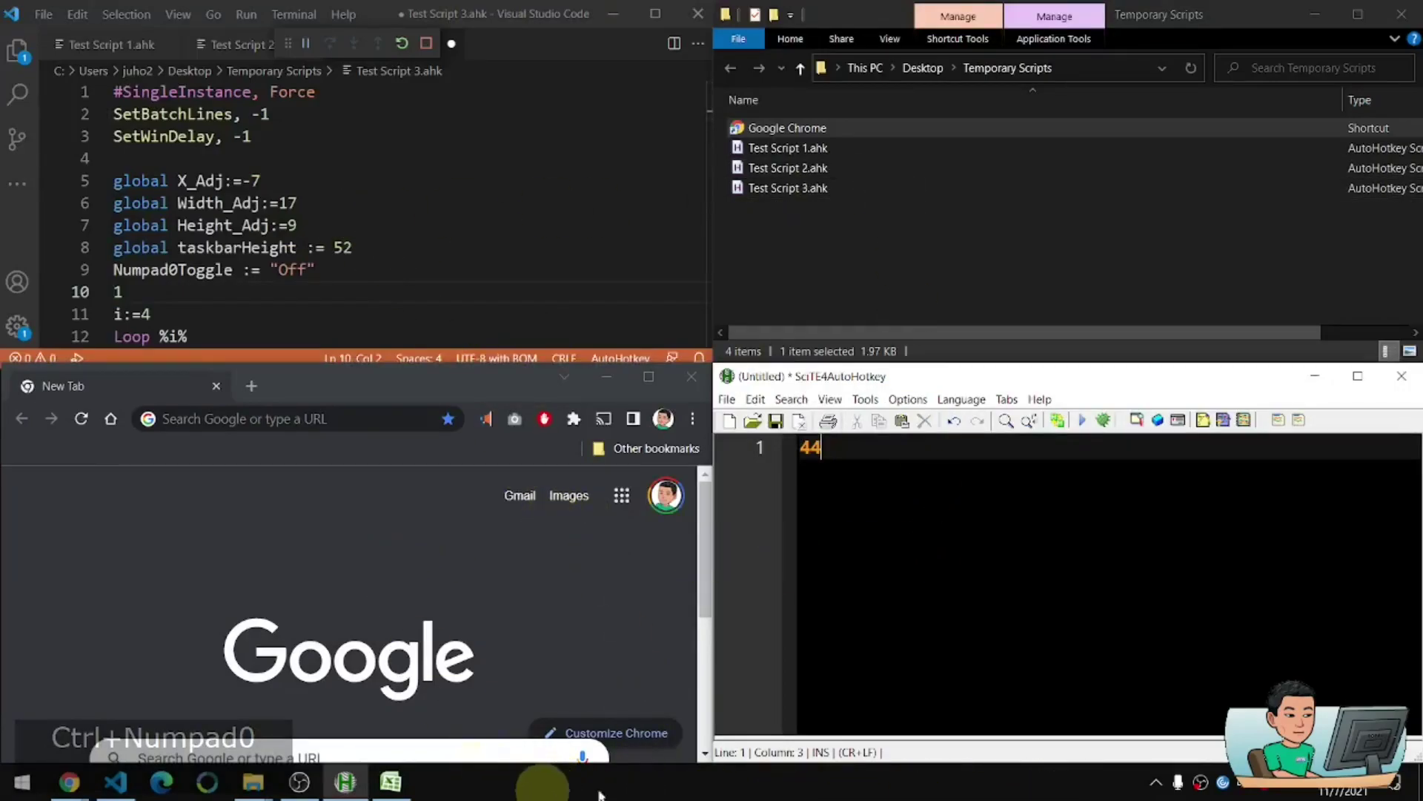
pyautogui.click(576, 669)
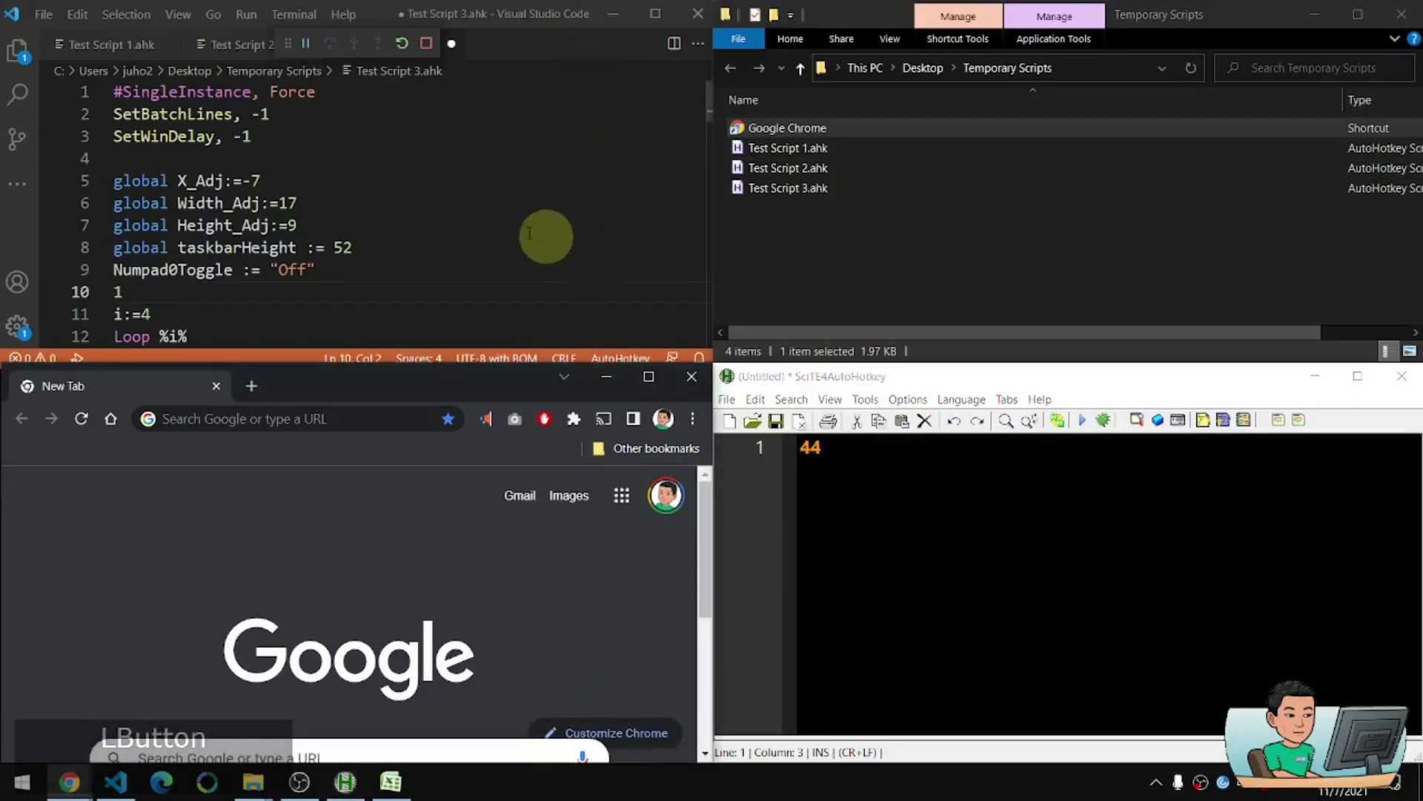
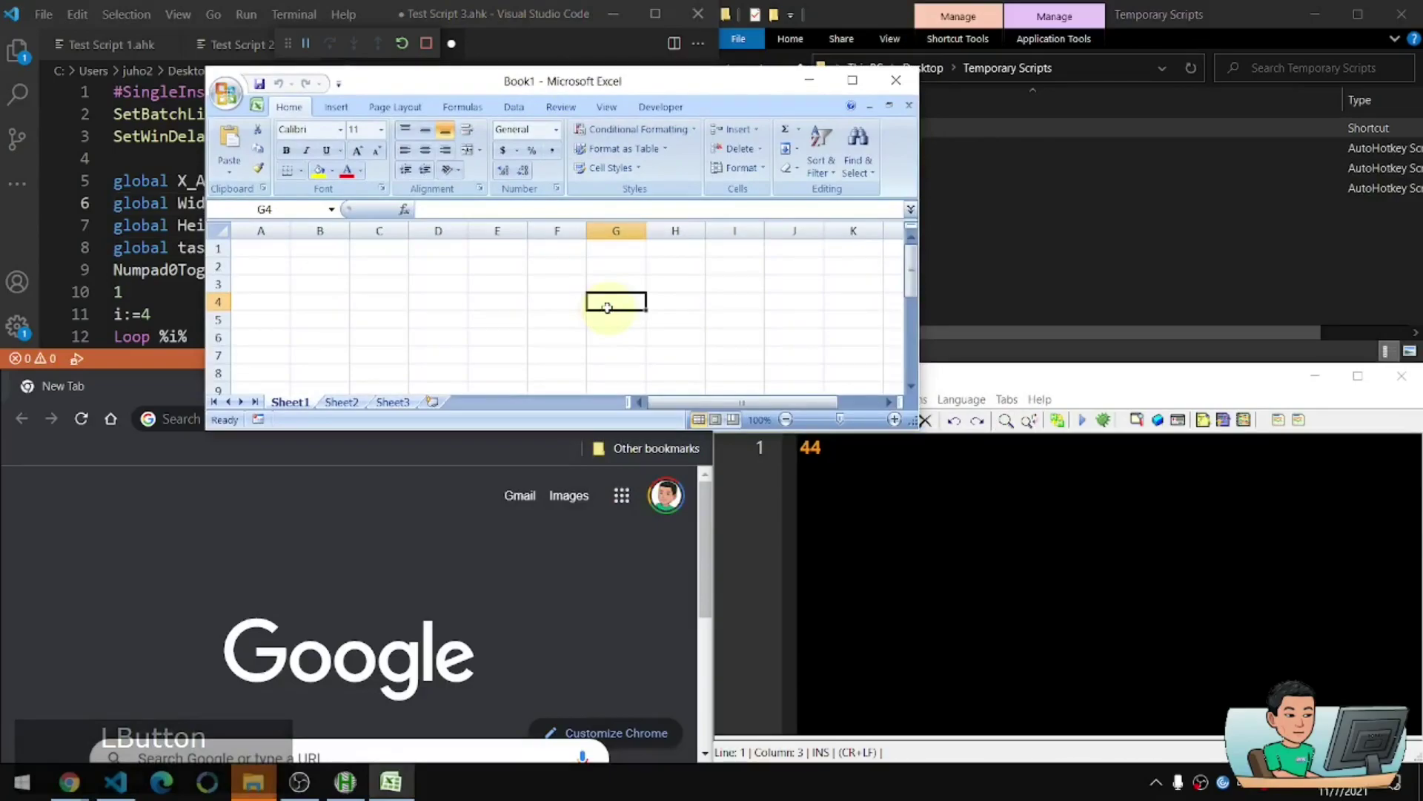
# Step: Register the Excel Book1 workbook as window 1, snap it into the top-left corner, then release windows 1–4
pyautogui.press('super+KP_1')
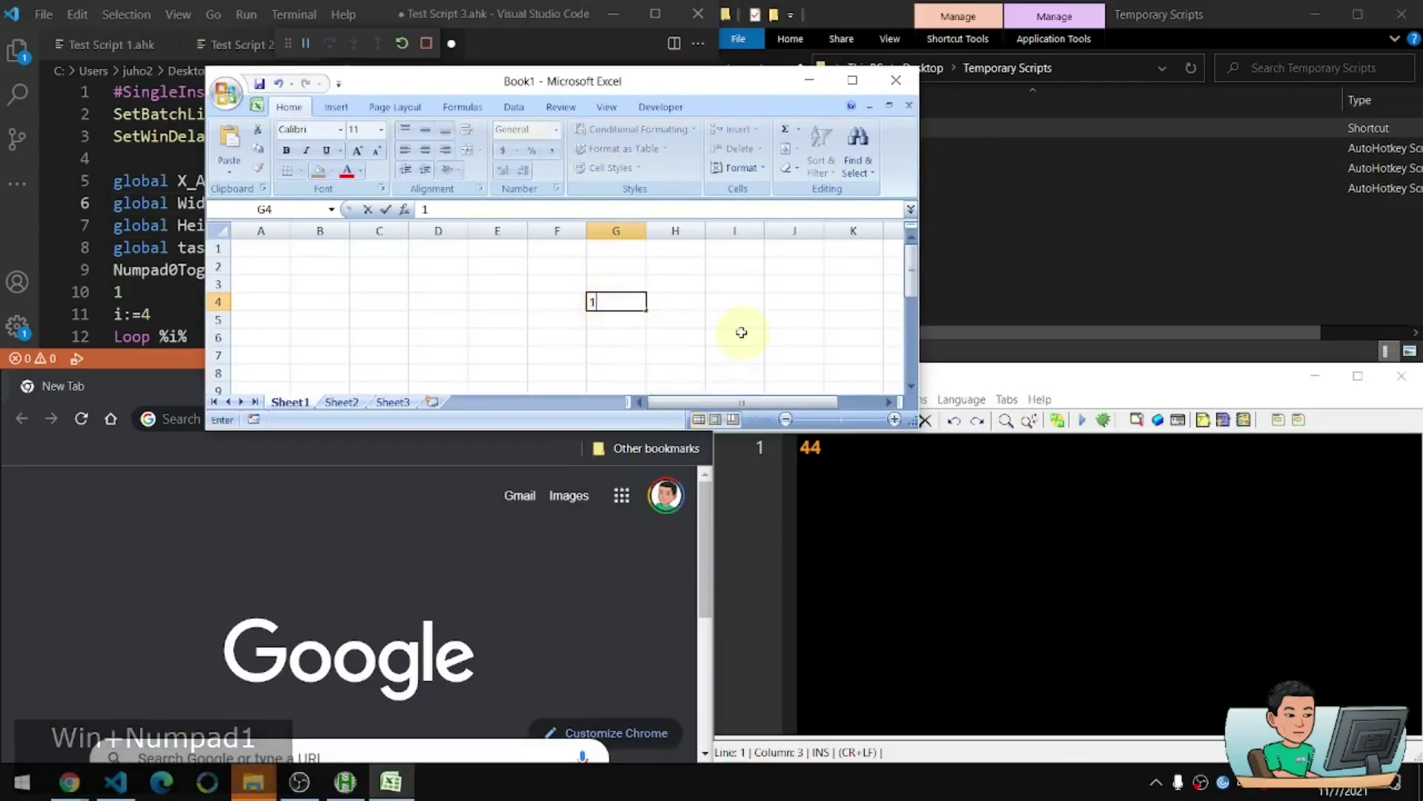
pyautogui.press('Escape')
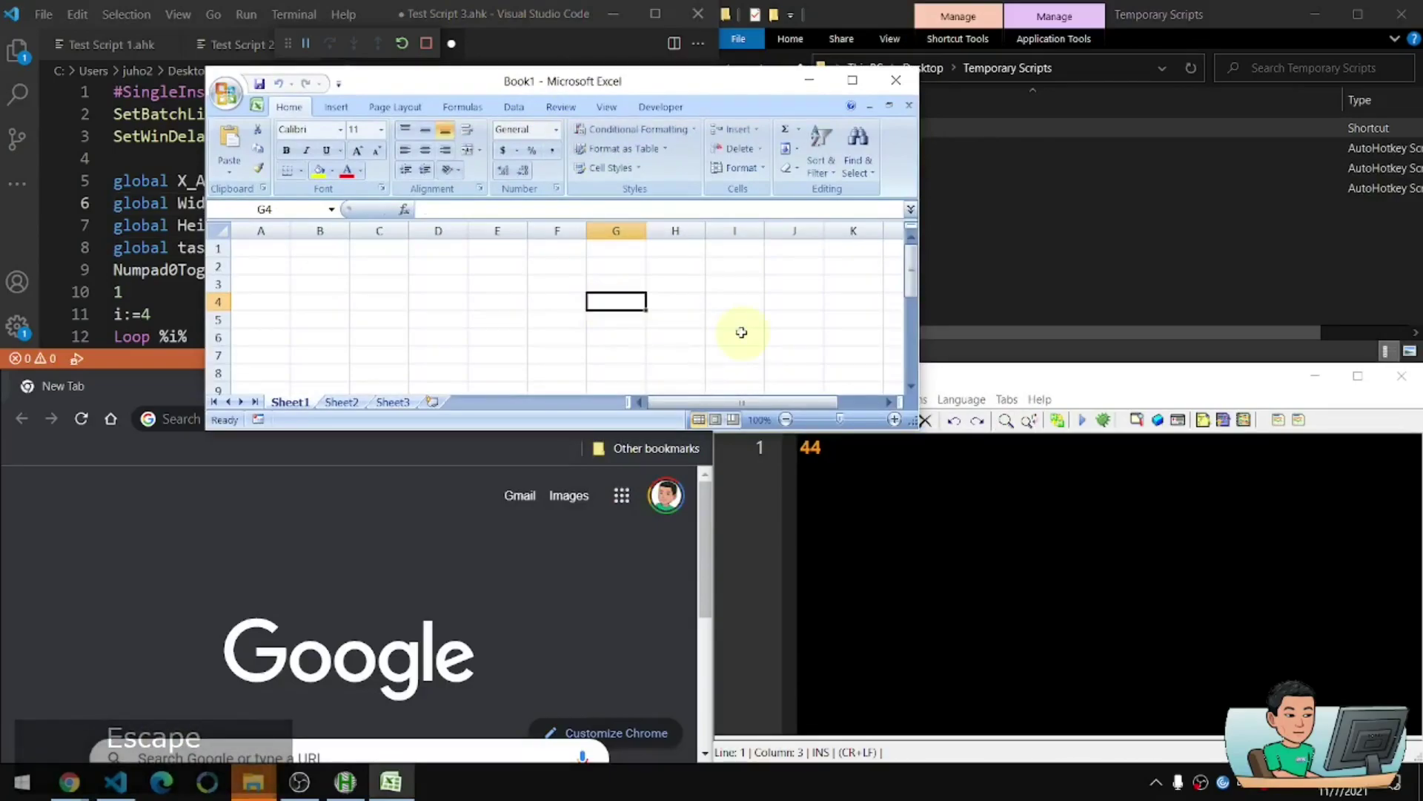
pyautogui.press('ctrl+KP_0')
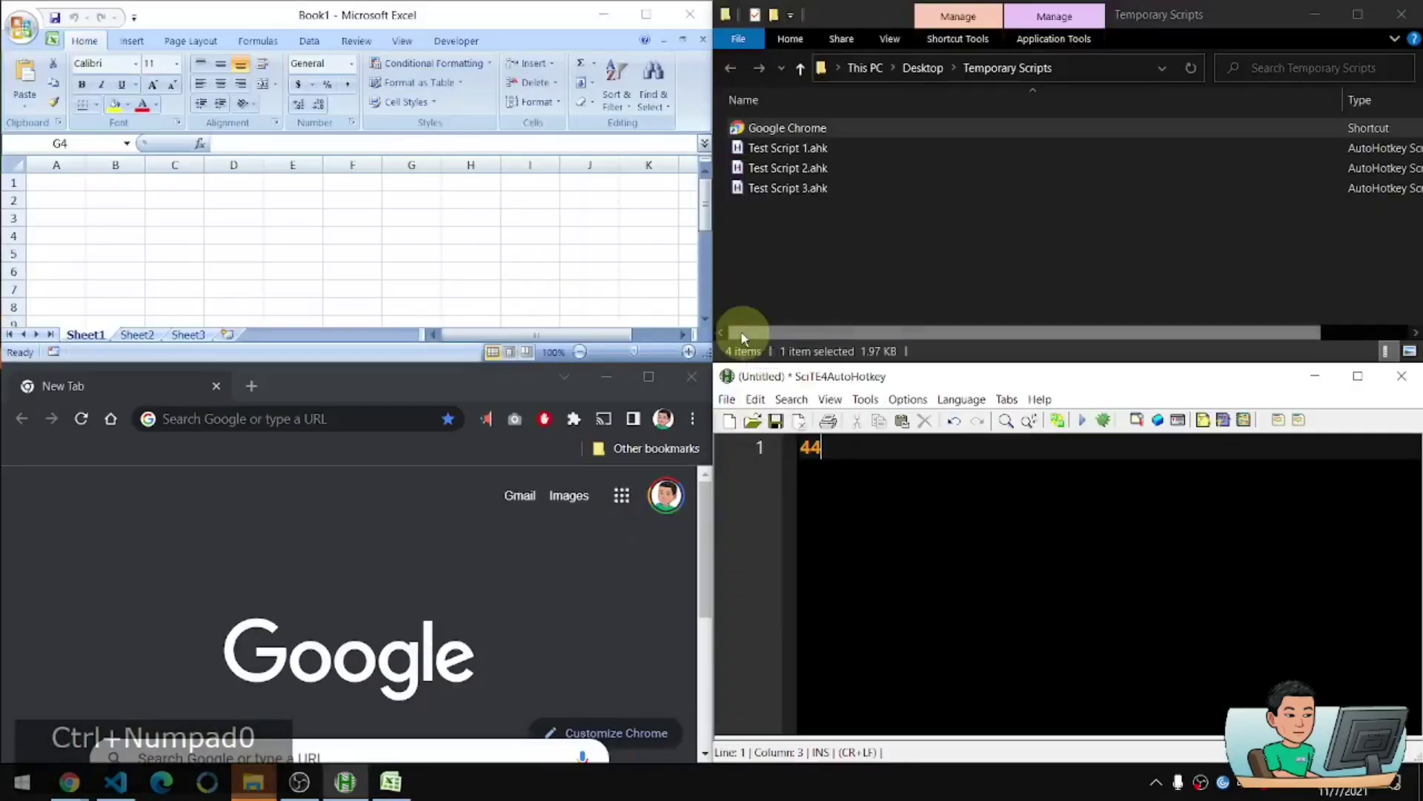
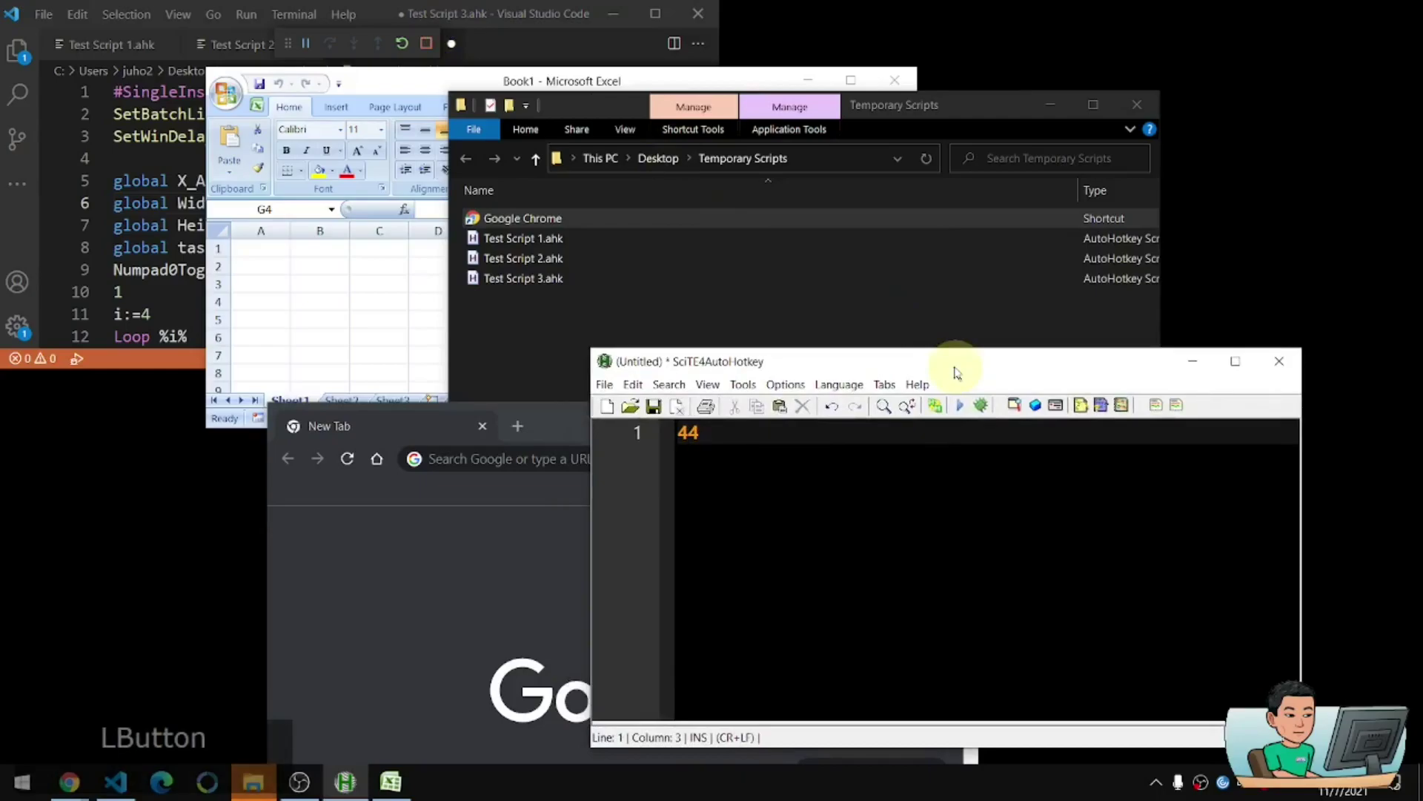
pyautogui.press('ctrl+KP_1')
pyautogui.press('ctrl+KP_2')
pyautogui.press('ctrl+KP_3')
pyautogui.press('ctrl+KP_4')
# Step: Bring Excel forward and return windows 1–4 to their saved positions
pyautogui.click(522, 426)
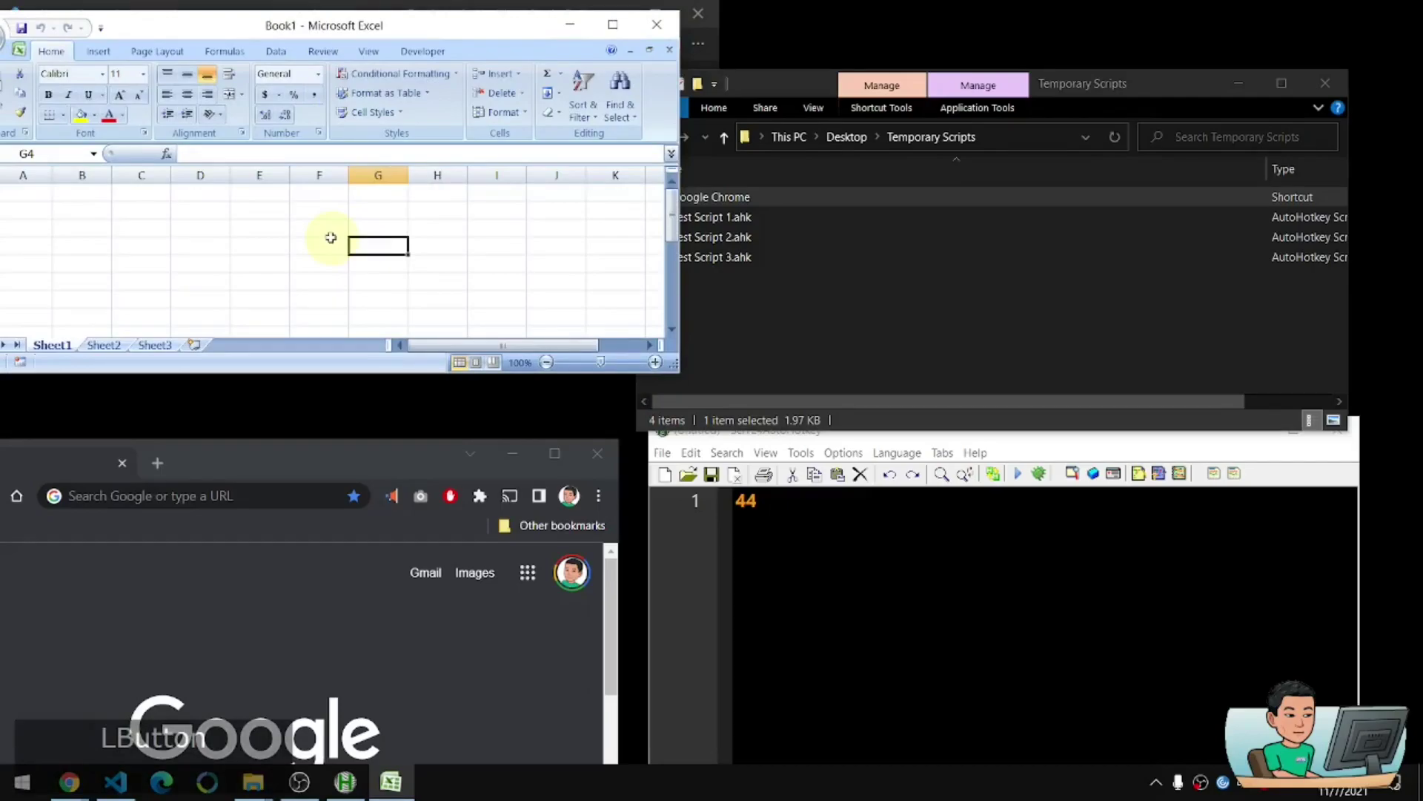
pyautogui.press('ctrl+KP_1')
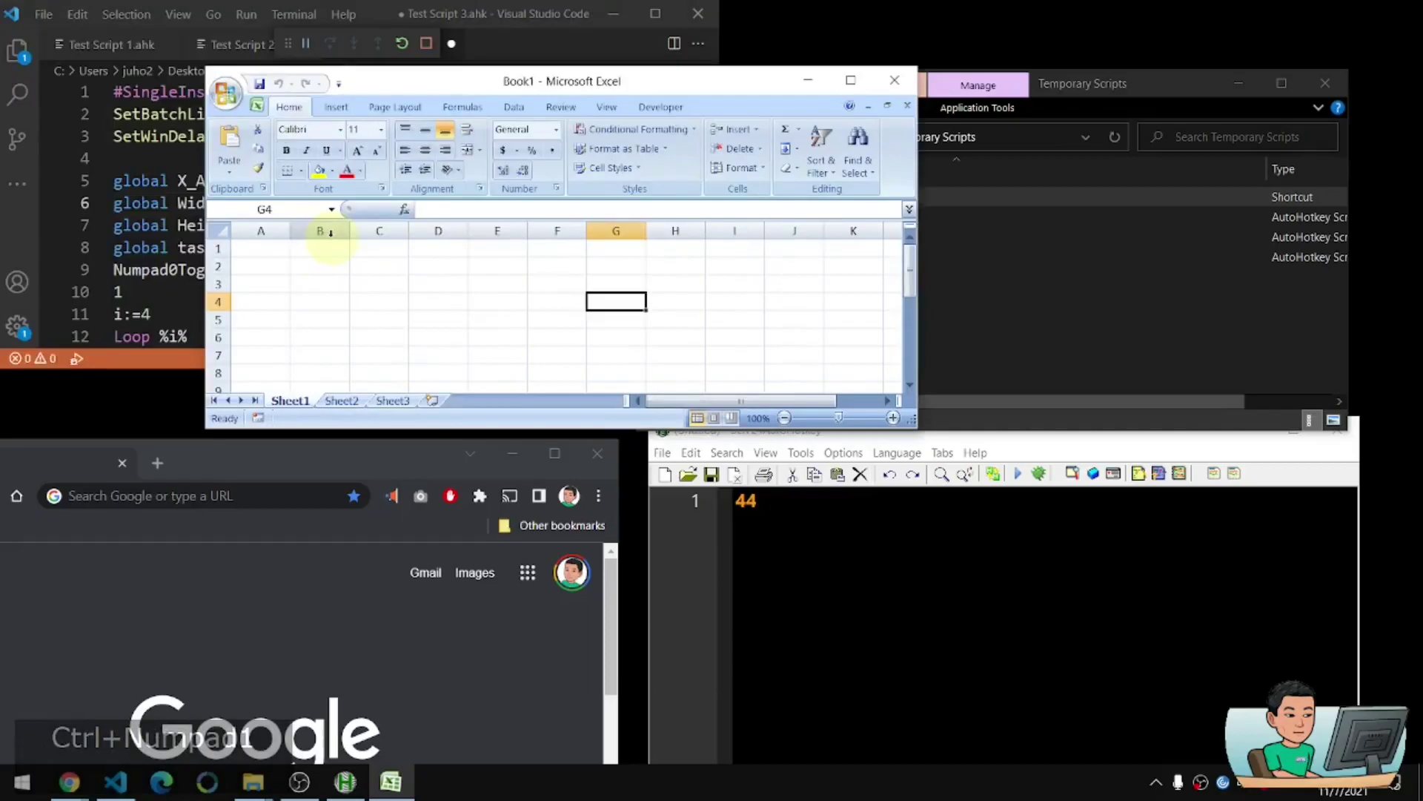
pyautogui.press('ctrl+KP_2')
pyautogui.press('ctrl+KP_3')
pyautogui.press('ctrl+KP_4')
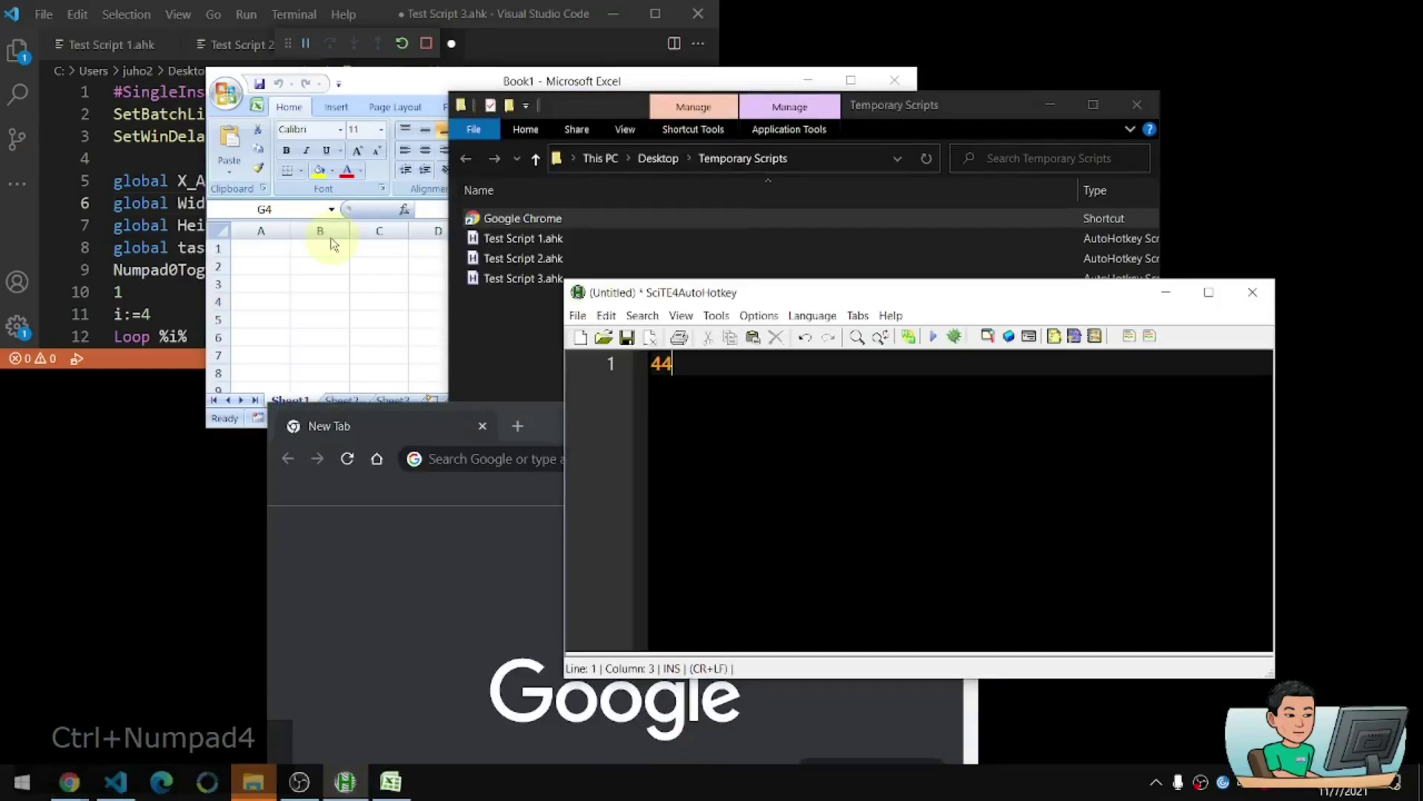
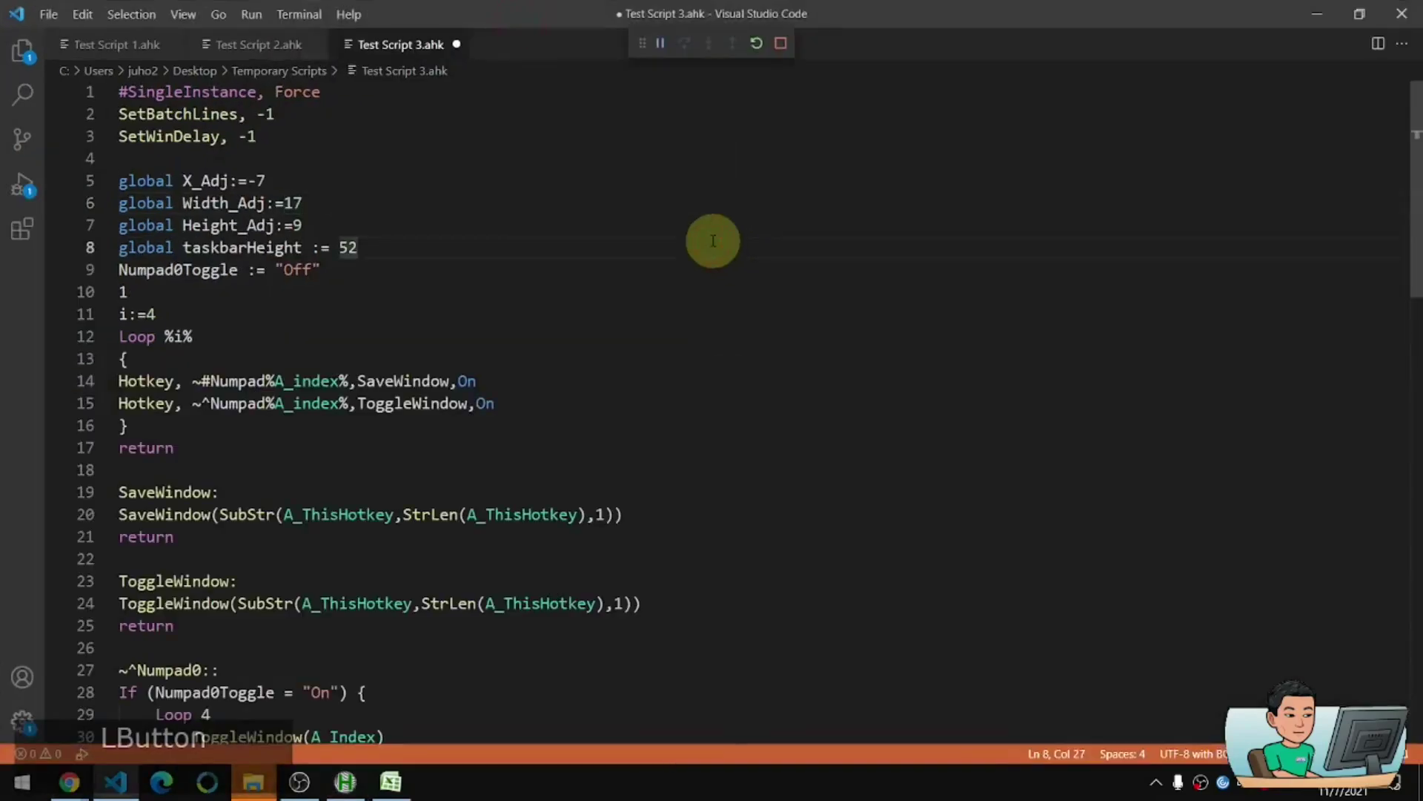
pyautogui.scroll(-3)
pyautogui.scroll(-3)
pyautogui.scroll(-3)
pyautogui.scroll(-3)
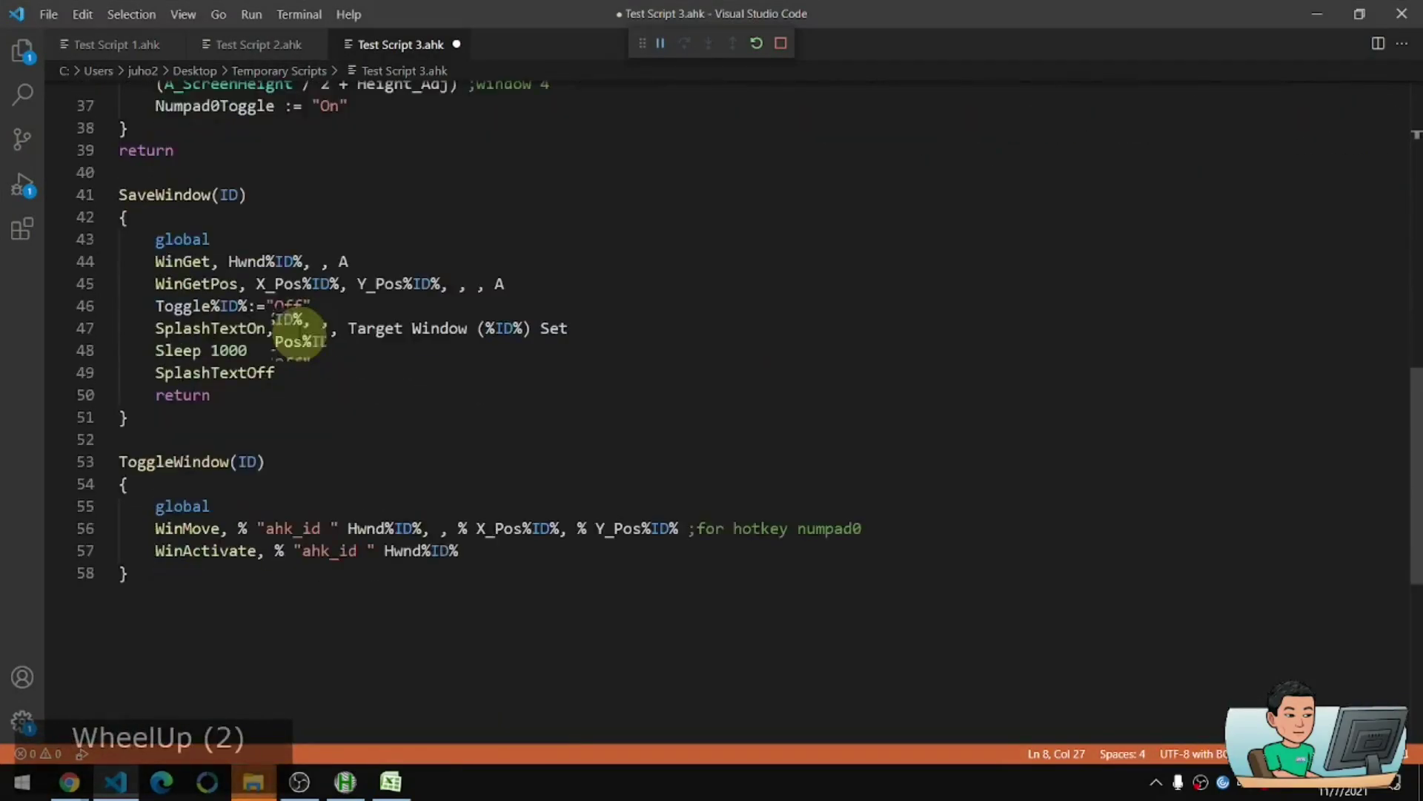
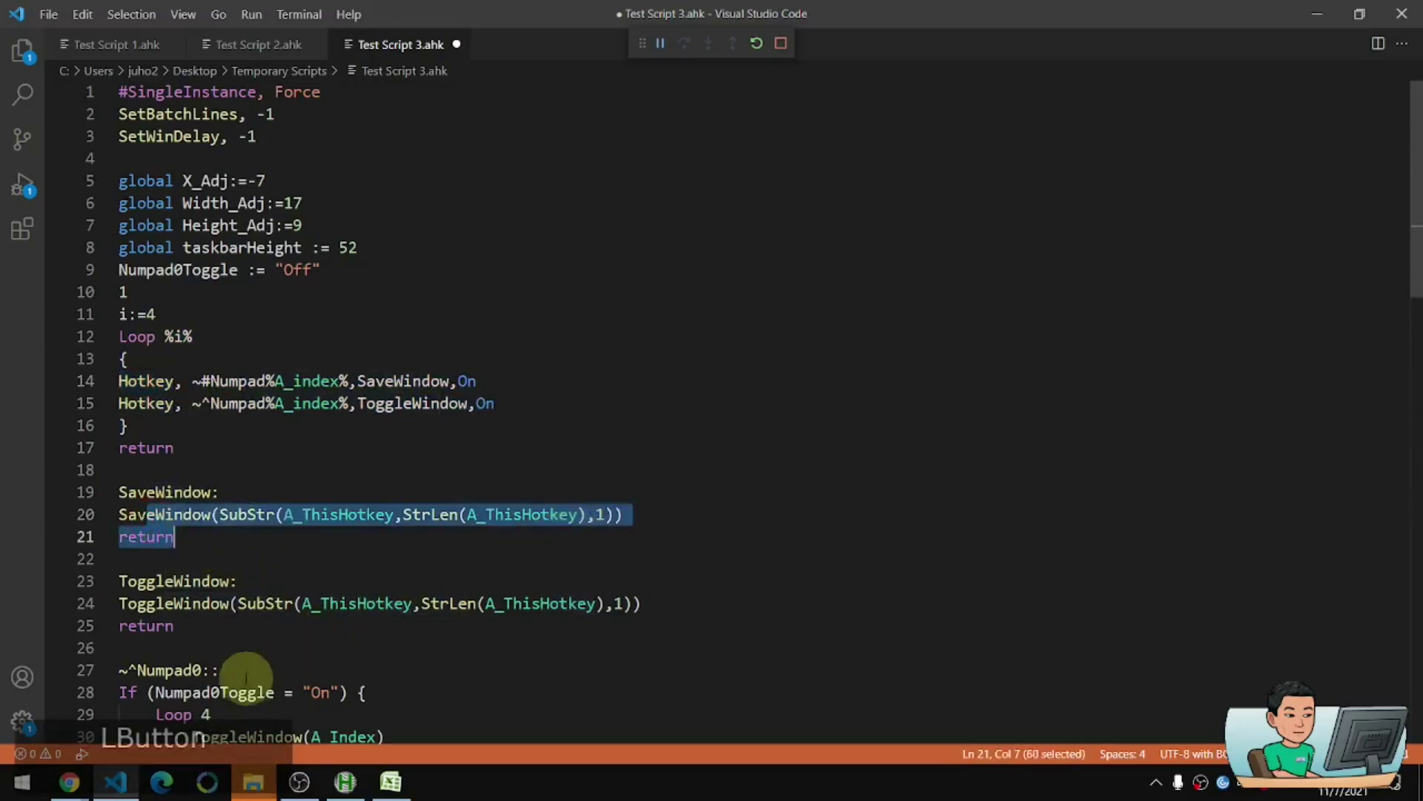
pyautogui.scroll(-3)
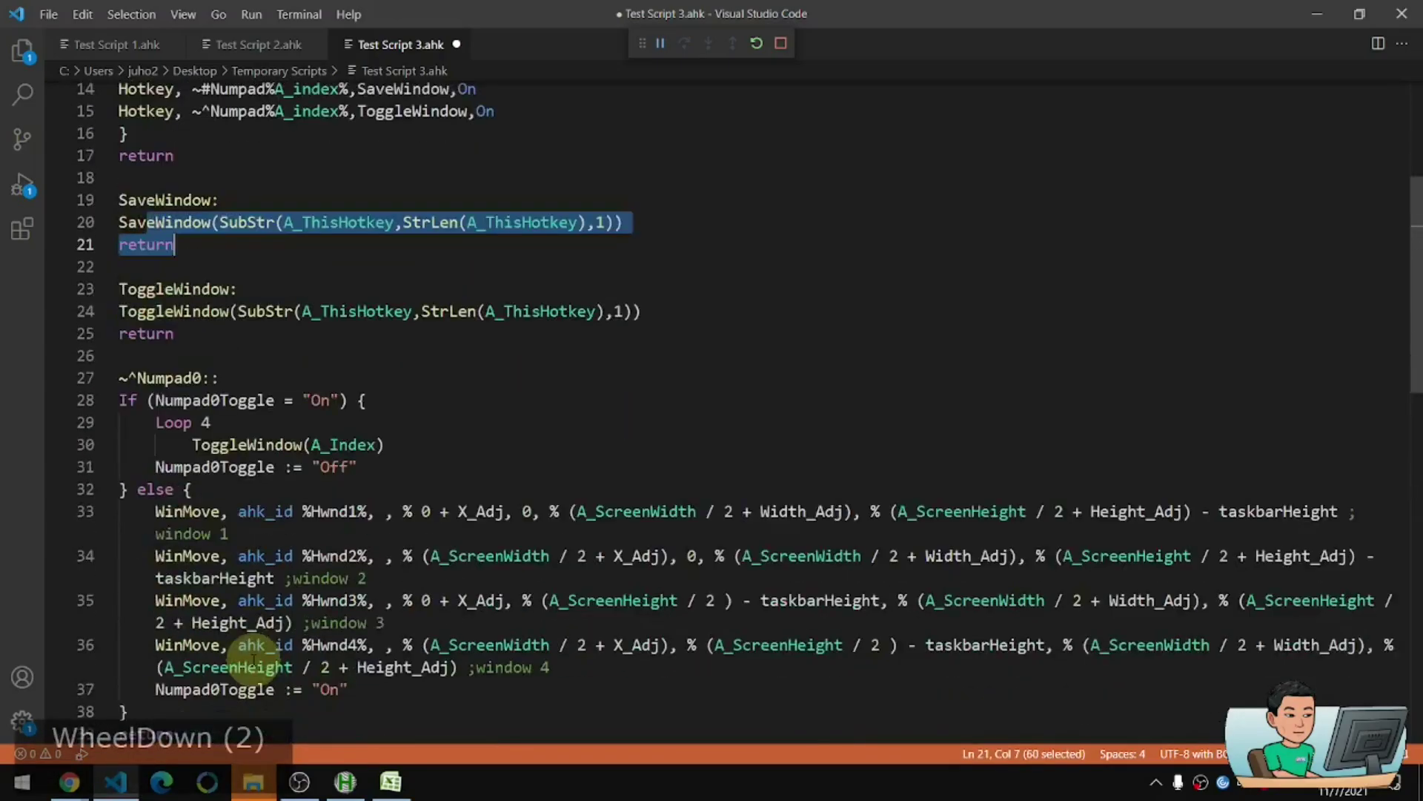